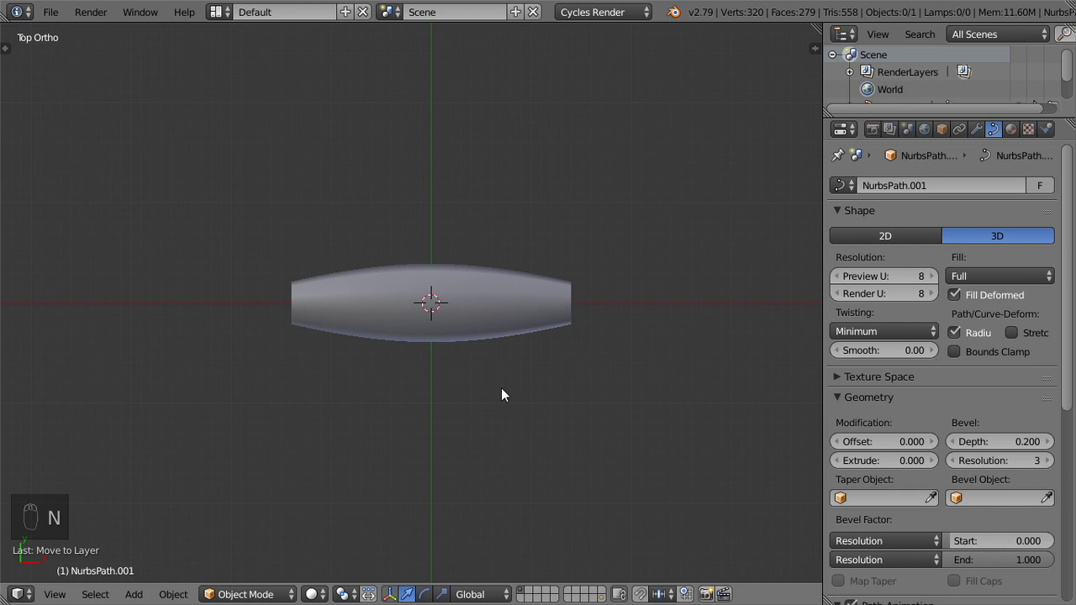
# - Convert the beveled tube path into a mesh via Alt+C > Mesh from Curve
pyautogui.moveTo(515, 316); pyautogui.dragTo(515, 317)
pyautogui.press('Tab')
pyautogui.press('Tab')
pyautogui.press('alt+c')
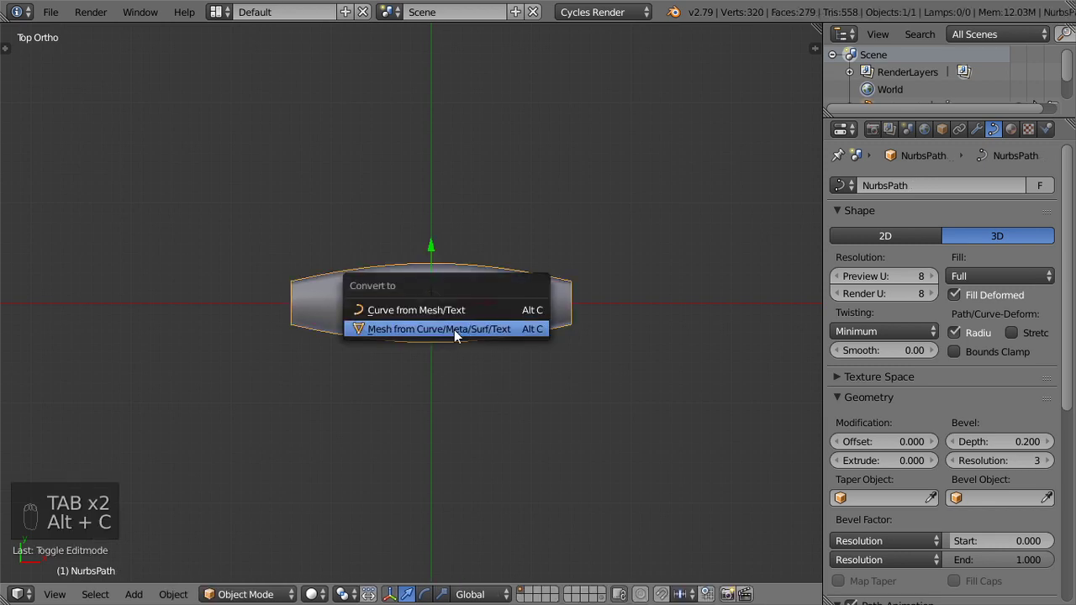
pyautogui.press('Tab')
pyautogui.press('Tab')
pyautogui.press('Tab')
pyautogui.press('Tab')
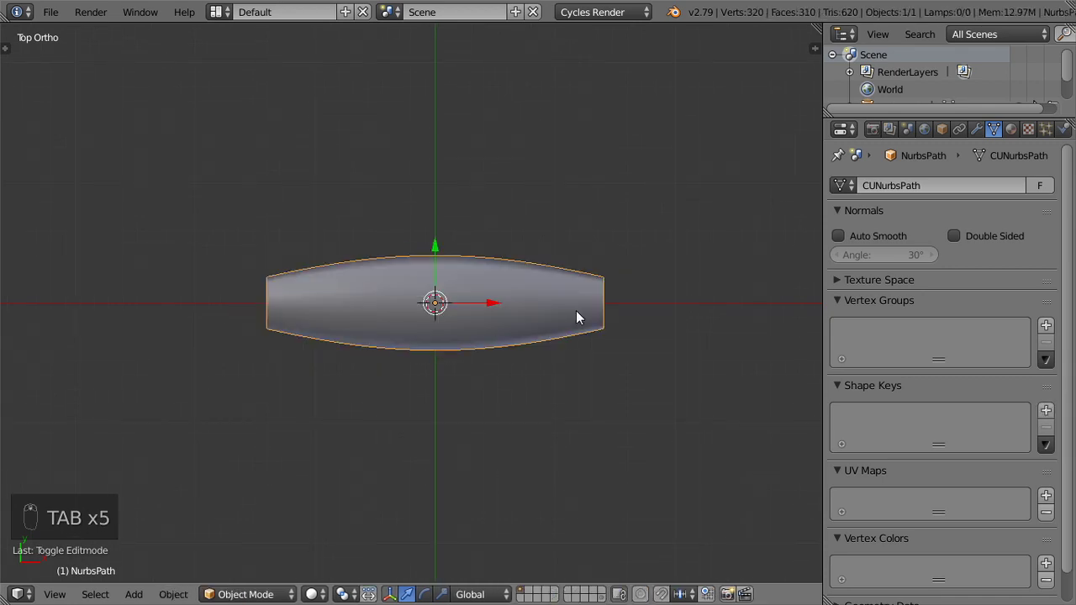
# - Duplicate the tube, rotate the copy 90° upright and move it to the left end
pyautogui.press('shift+d')
pyautogui.press('g')
pyautogui.moveTo(447, 218); pyautogui.dragTo(558, 379)
pyautogui.press('z')
pyautogui.press('z')
pyautogui.moveTo(558, 379); pyautogui.dragTo(504, 371)
# - Join the two tubes into one L-shaped object and reposition its origin
pyautogui.press('ctrl+j')
pyautogui.press('Tab')
pyautogui.press('Tab')
pyautogui.press('ctrl+shift+alt+c')
pyautogui.press('ctrl+shift+alt+c')
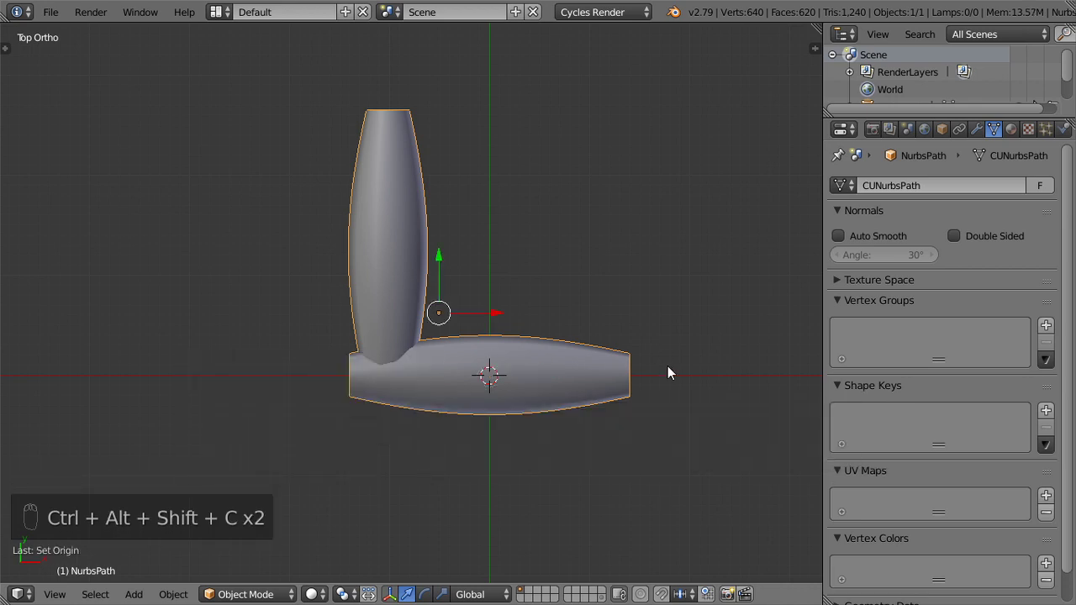
# - Rotate the joined tubes into a V-shaped chevron and add an Array modifier to it
pyautogui.press('r')
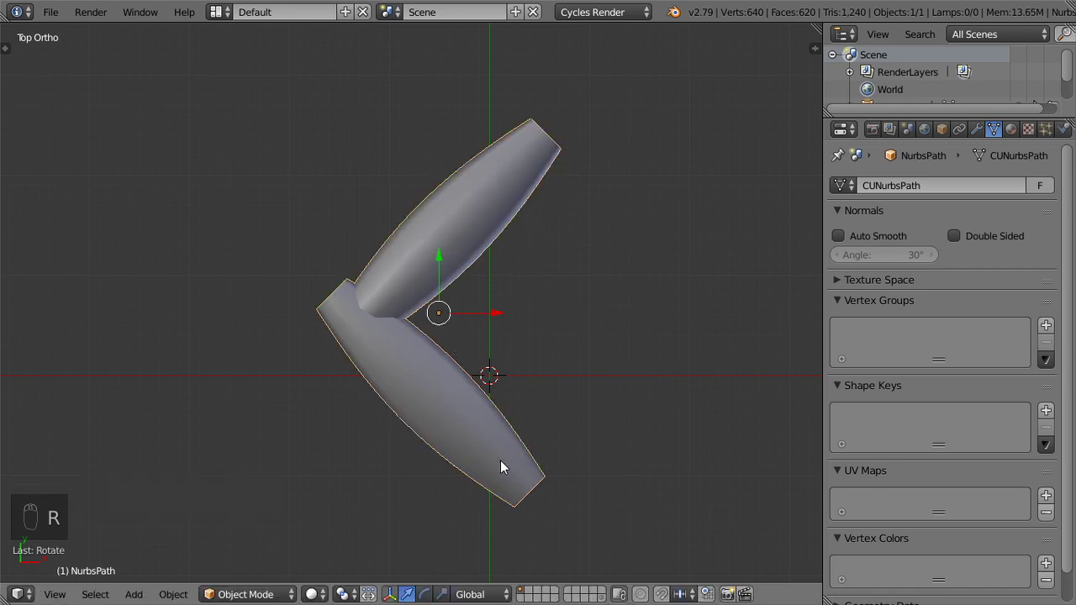
pyautogui.press('g')
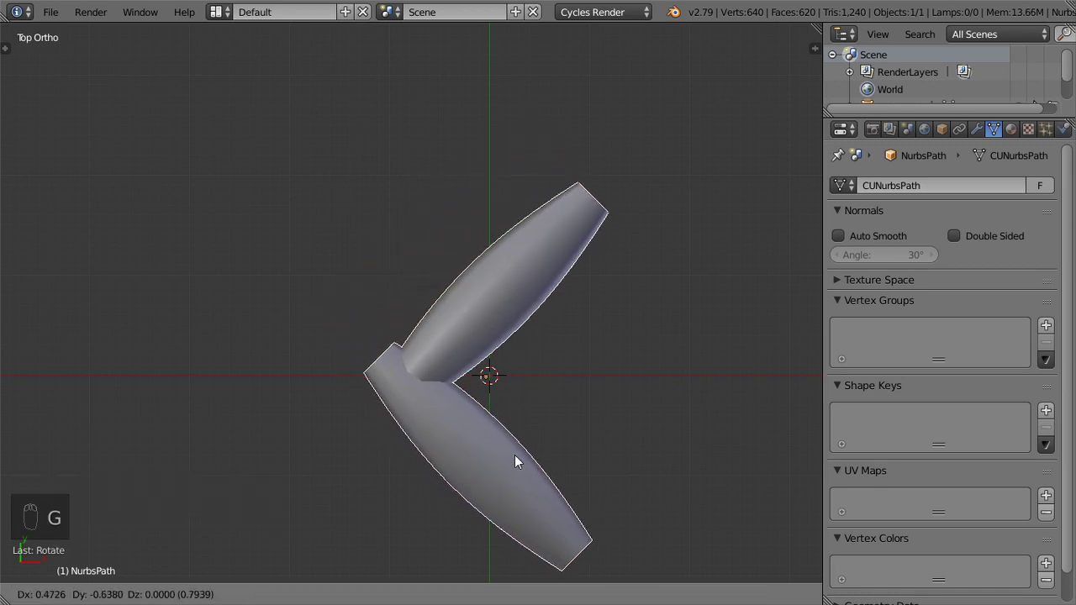
pyautogui.press('shift+s')
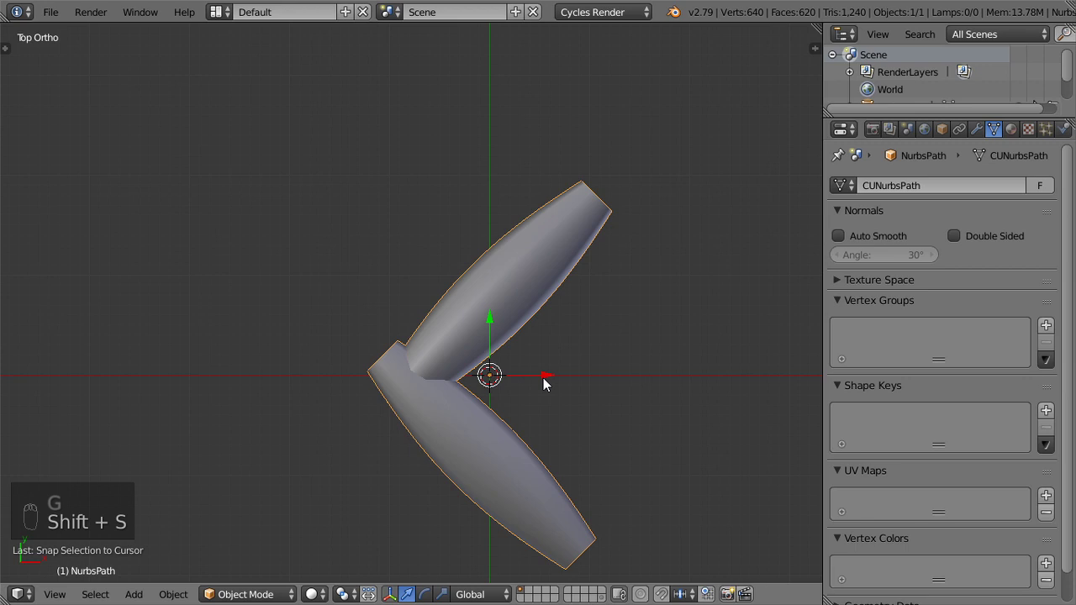
pyautogui.moveTo(986, 137); pyautogui.dragTo(1043, 336)
pyautogui.press('ctrl+a')
# - Set the Array to Relative Offset X 0.39, Y -0.02 and Count 12 for a continuous strand
pyautogui.moveTo(966, 330); pyautogui.dragTo(1040, 332)
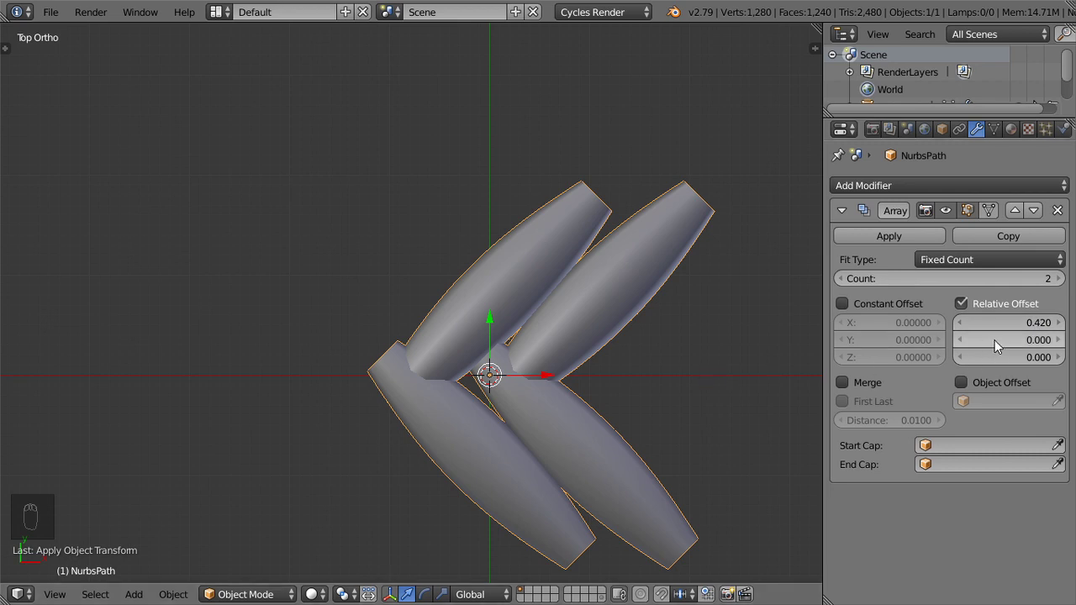
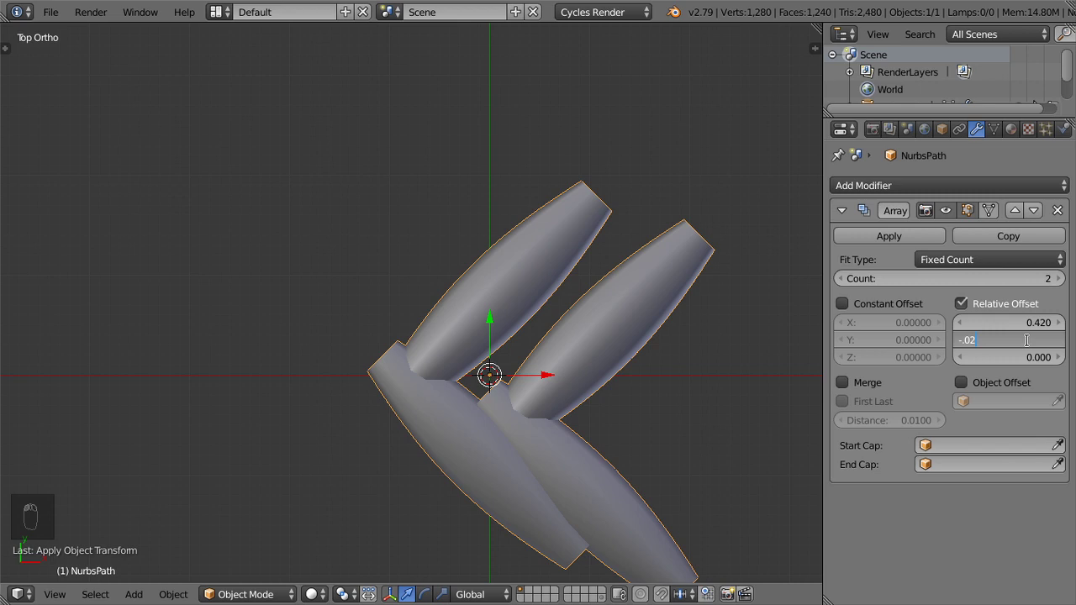
pyautogui.moveTo(1003, 331); pyautogui.dragTo(1004, 330)
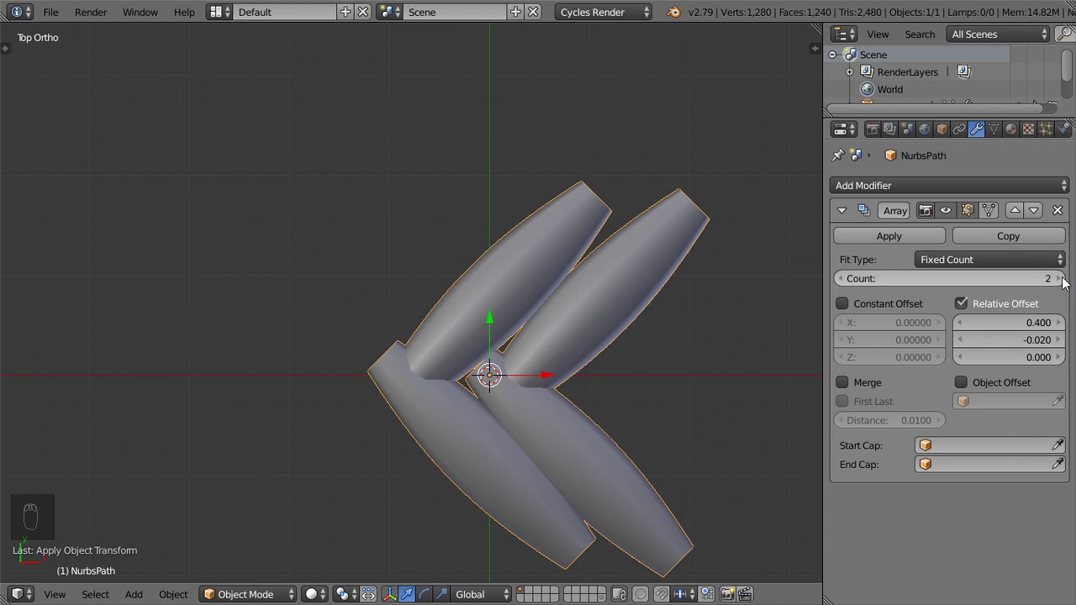
pyautogui.moveTo(1046, 281); pyautogui.dragTo(684, 339)
pyautogui.moveTo(684, 339); pyautogui.dragTo(571, 396)
pyautogui.moveTo(992, 330); pyautogui.dragTo(992, 330)
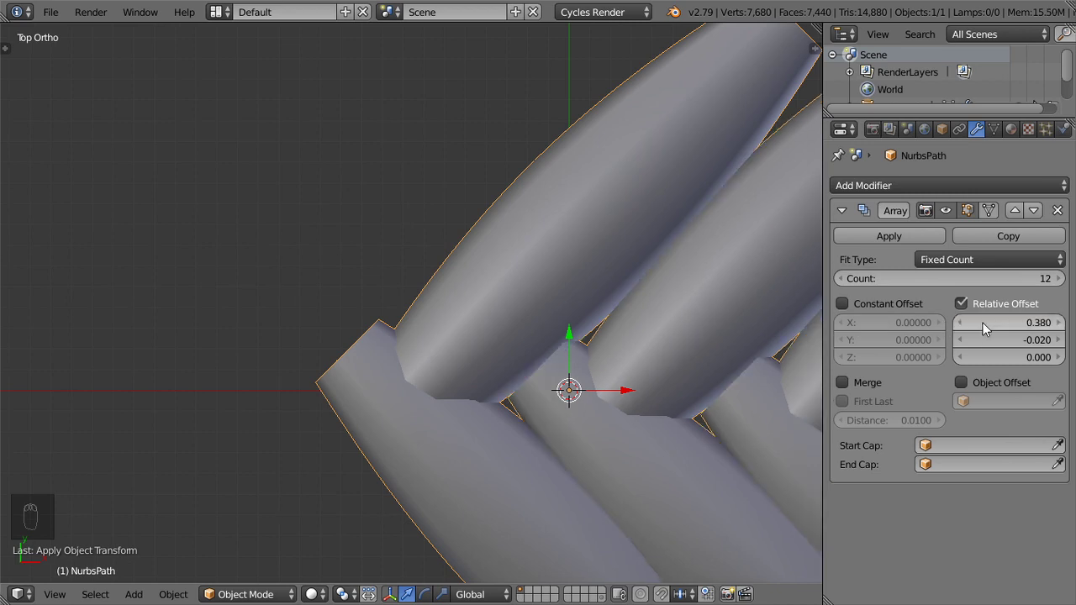
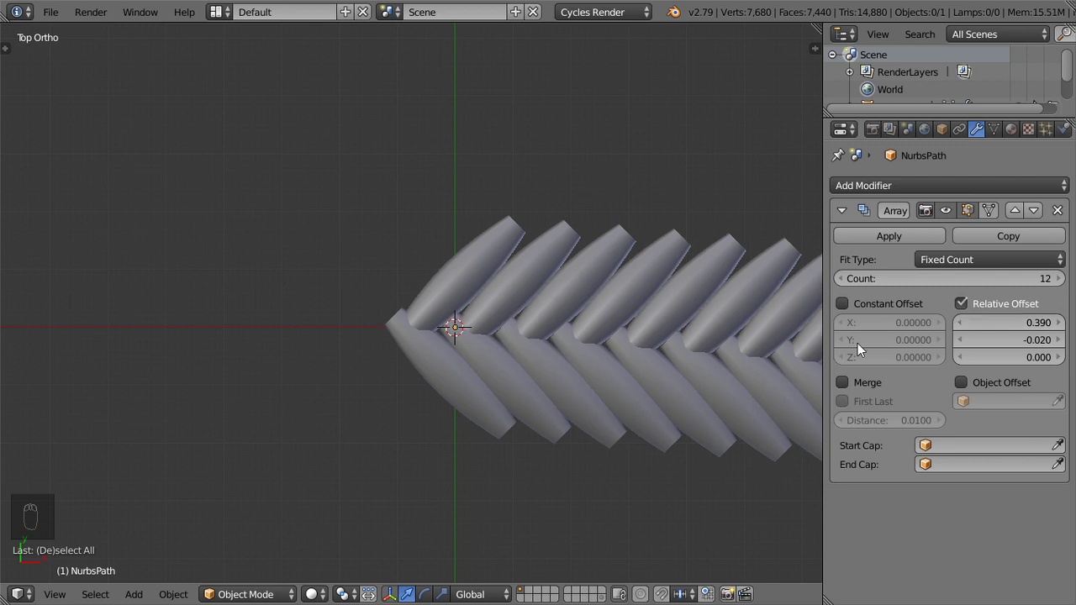
pyautogui.moveTo(528, 390); pyautogui.dragTo(589, 359)
# - Start rotating the twelve-chevron strand about Z to straighten it
pyautogui.press('z')
pyautogui.moveTo(590, 360); pyautogui.dragTo(477, 337)
pyautogui.moveTo(477, 338); pyautogui.dragTo(642, 351)
pyautogui.moveTo(645, 353); pyautogui.dragTo(732, 341)
pyautogui.press('r')
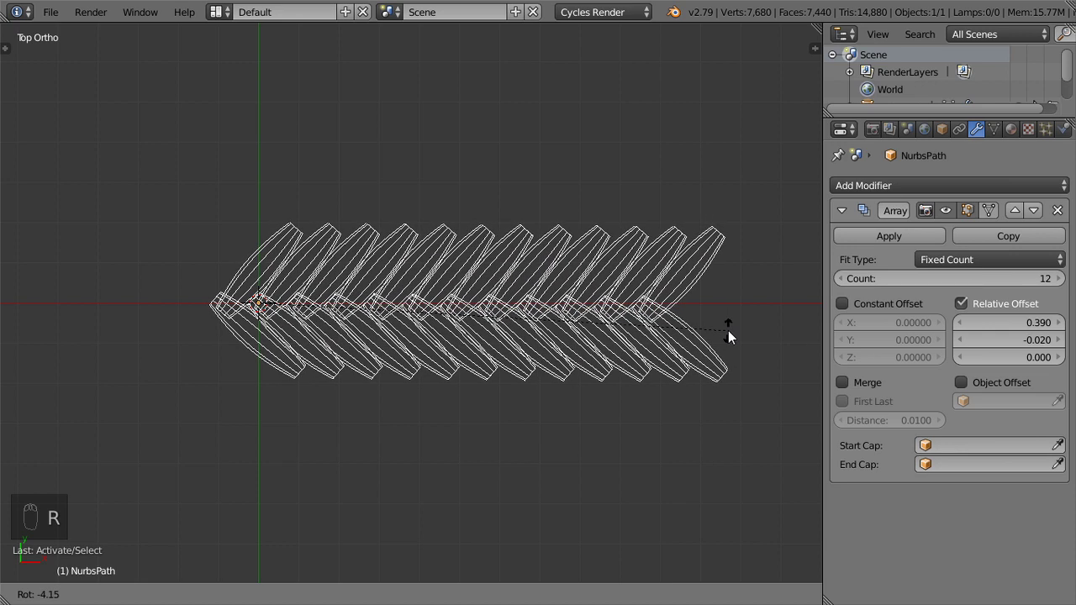
pyautogui.press('z')
pyautogui.press('z')
pyautogui.press('z')
# - Settle the slight Z rotation so the herringbone strand runs straight
pyautogui.press('r')
pyautogui.press('z')
pyautogui.moveTo(736, 357); pyautogui.dragTo(433, 358)
pyautogui.moveTo(433, 359); pyautogui.dragTo(690, 413)
pyautogui.press('r')
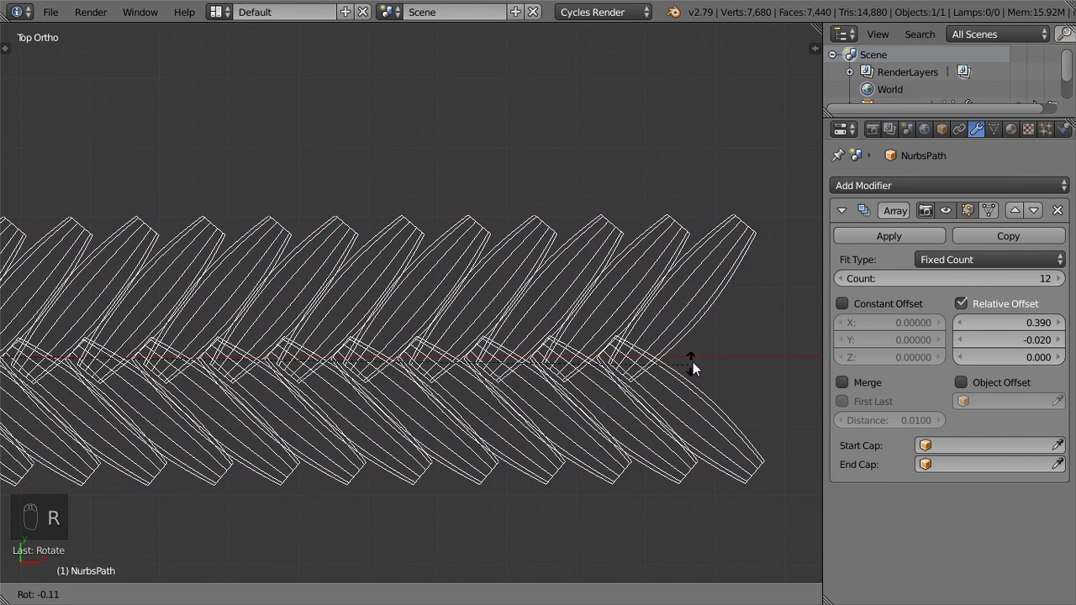
pyautogui.press('z')
pyautogui.middleClick(664, 346)
pyautogui.moveTo(661, 348); pyautogui.dragTo(556, 331)
# - Add a second Array with Count 3, Relative Offset X 0 and Y -0.7, checked from Right view
pyautogui.press('a')
pyautogui.moveTo(846, 211); pyautogui.dragTo(1004, 376)
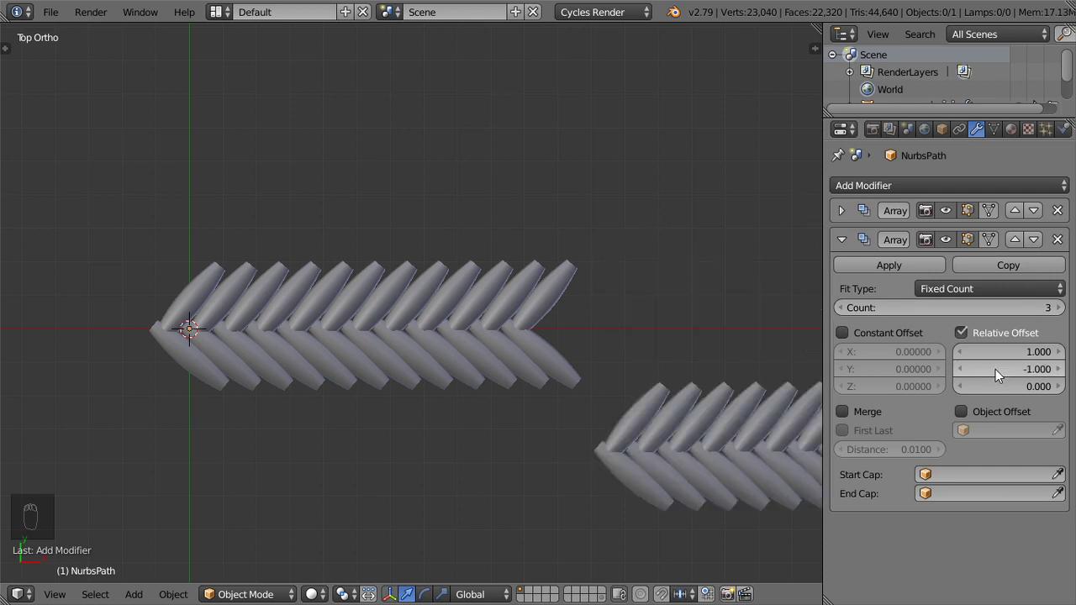
pyautogui.moveTo(996, 354); pyautogui.dragTo(994, 372)
pyautogui.moveTo(968, 375); pyautogui.dragTo(477, 394)
pyautogui.moveTo(564, 396); pyautogui.dragTo(634, 271)
pyautogui.press('KP_1')
pyautogui.press('KP_3')
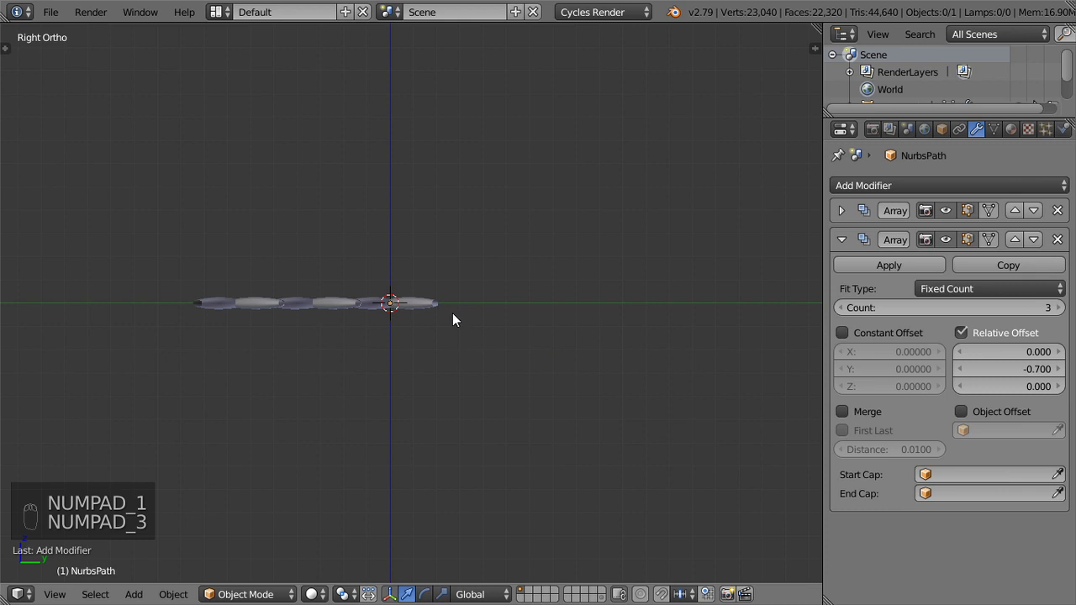
# - Snap the cursor to center and add a NURBS circle there, removing a wrongly added curve
pyautogui.press('shift+c')
pyautogui.press('shift+s')
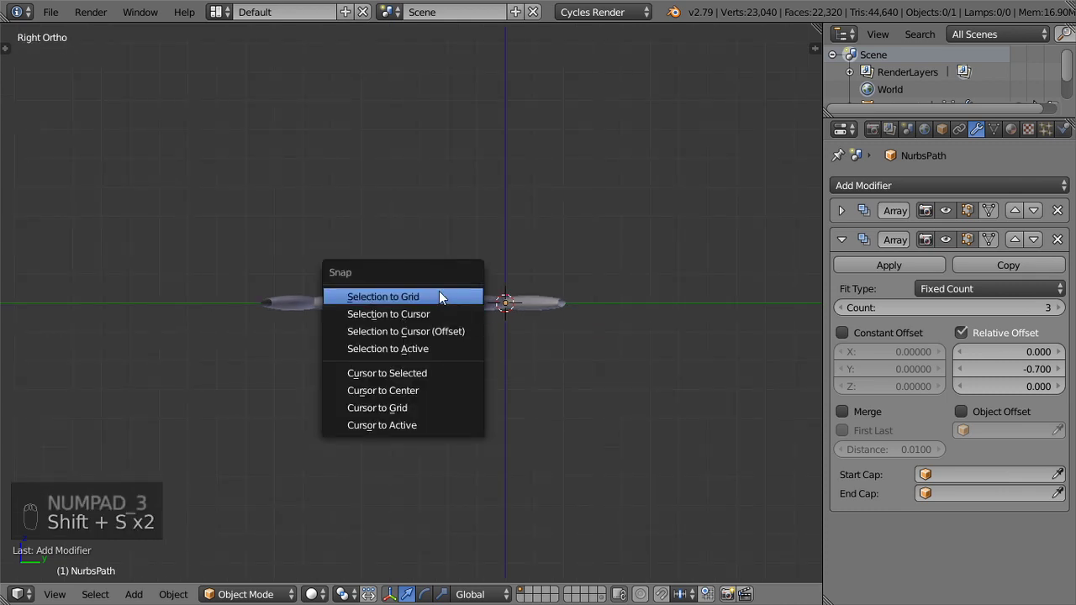
pyautogui.press('shift+a')
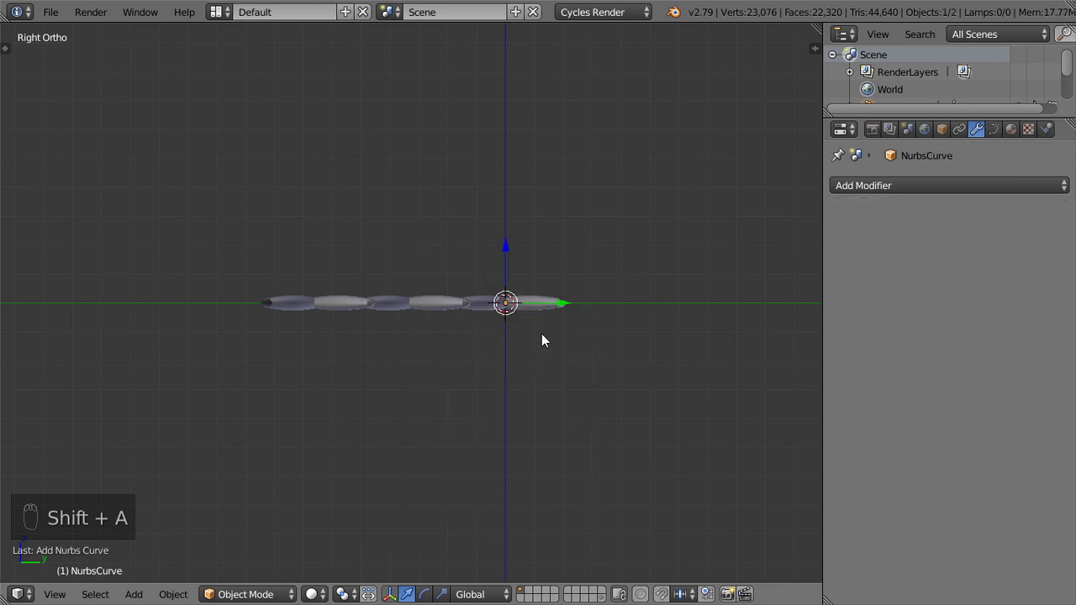
pyautogui.press('x')
pyautogui.press('shift+a')
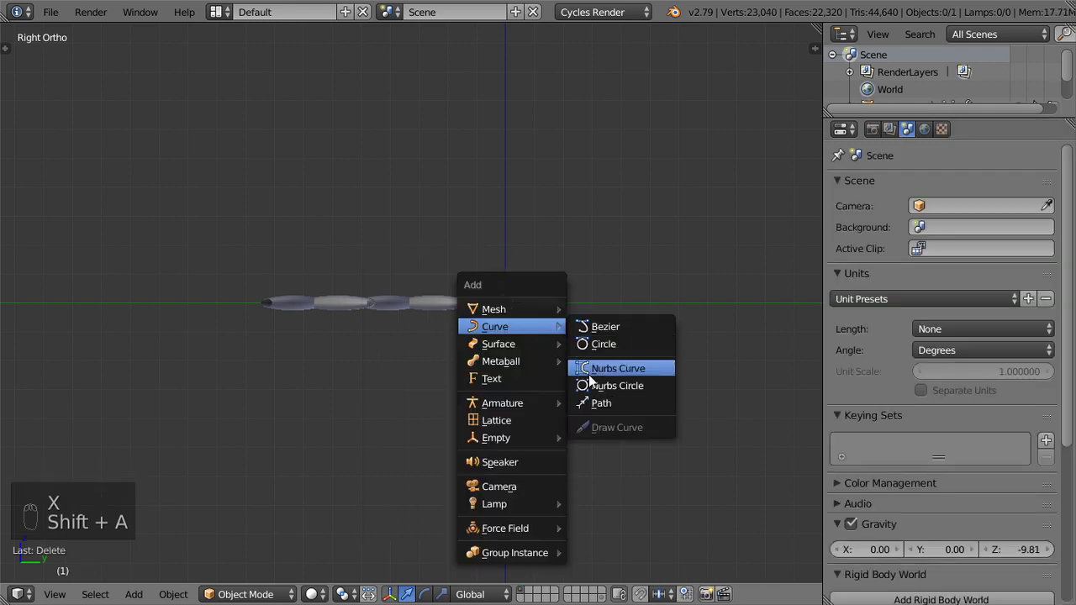
pyautogui.press('z')
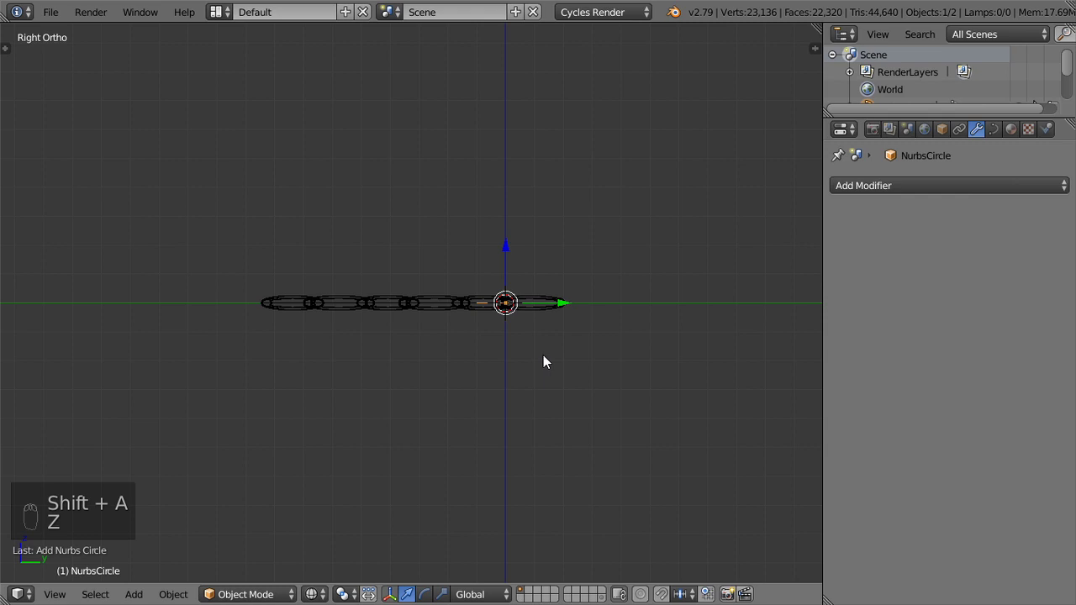
# - Give the braid a Curve modifier with NurbsCircle as its deform object
pyautogui.press('r')
pyautogui.press('s')
pyautogui.press('z')
pyautogui.moveTo(585, 319); pyautogui.dragTo(876, 375)
pyautogui.rightClick(847, 243)
# - Set the deformation axis to Z so the braid wraps into a ring, checked from the side
pyautogui.moveTo(888, 380); pyautogui.dragTo(530, 303)
pyautogui.moveTo(530, 303); pyautogui.dragTo(386, 306)
pyautogui.moveTo(354, 301); pyautogui.dragTo(642, 404)
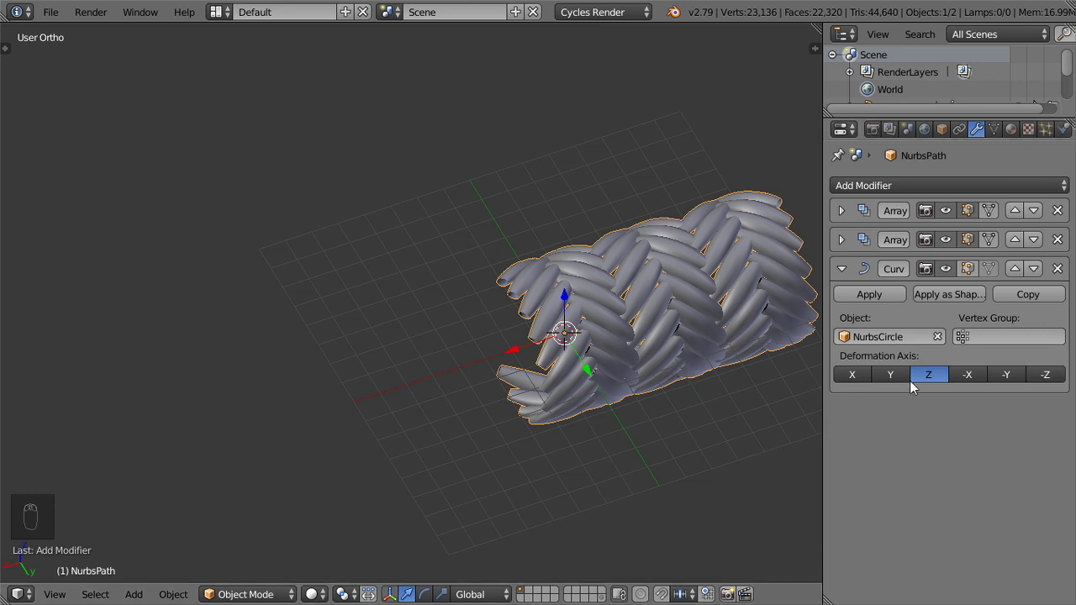
pyautogui.moveTo(1046, 379); pyautogui.dragTo(631, 265)
pyautogui.middleClick(632, 266)
pyautogui.press('KP_1')
pyautogui.press('KP_3')
pyautogui.moveTo(526, 372); pyautogui.dragTo(673, 352)
pyautogui.click(487, 564)
# - Scale the NURBS circle down so the strands close into a tubular rope
pyautogui.rightClick(598, 531)
pyautogui.press('Tab')
pyautogui.click(597, 530)
pyautogui.press('a')
pyautogui.press('a')
pyautogui.press('s')
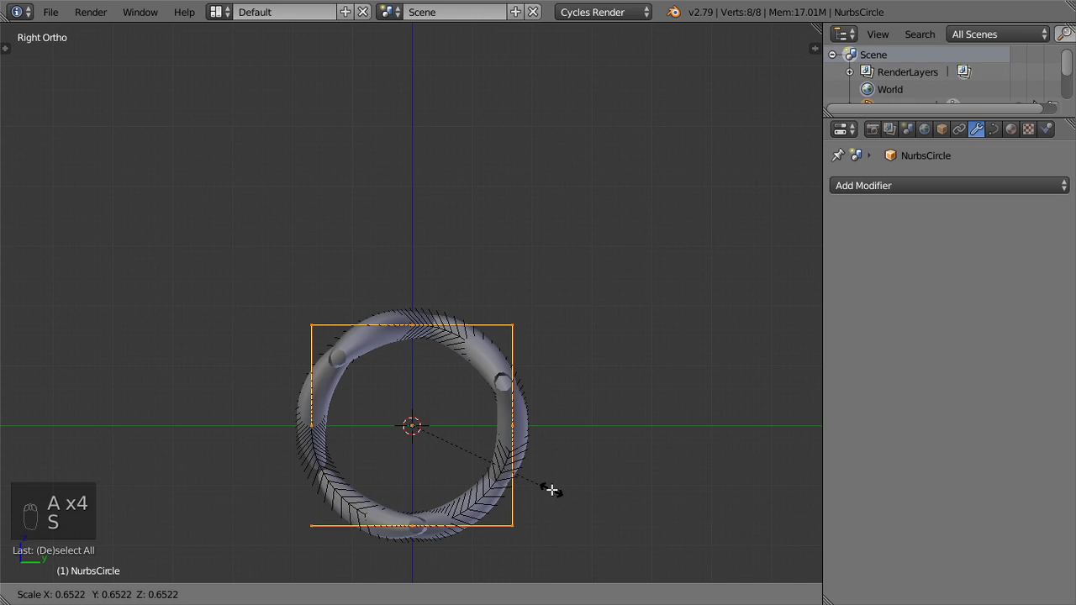
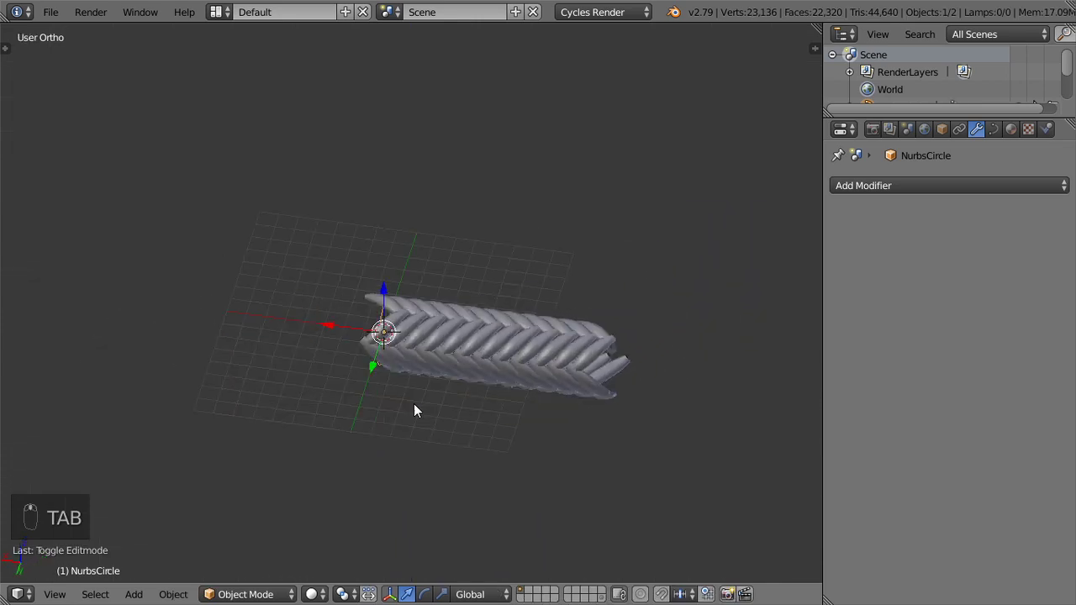
# - From top view, duplicate the rope with its circle and move the copy along Y
pyautogui.press('KP_7')
pyautogui.press('a')
pyautogui.moveTo(514, 339); pyautogui.dragTo(515, 339)
pyautogui.press('a')
pyautogui.press('z')
pyautogui.press('shift+d')
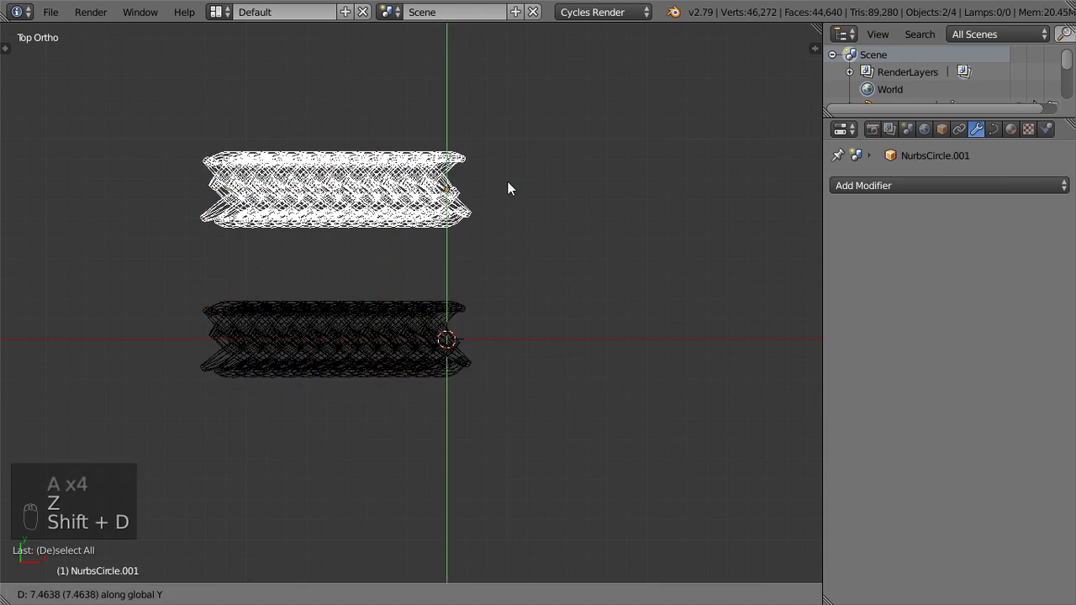
# - Send the rope copy to another layer so only the original stays in view
pyautogui.press('m')
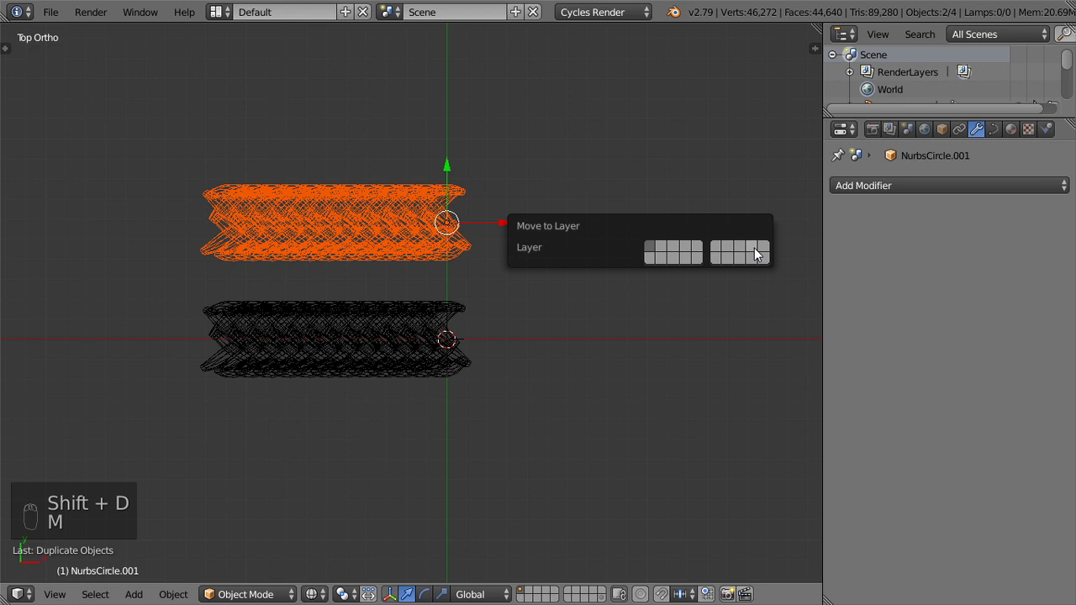
pyautogui.click(456, 314)
pyautogui.middleClick(457, 308)
pyautogui.press('z')
pyautogui.click(458, 309)
pyautogui.middleClick(458, 309)
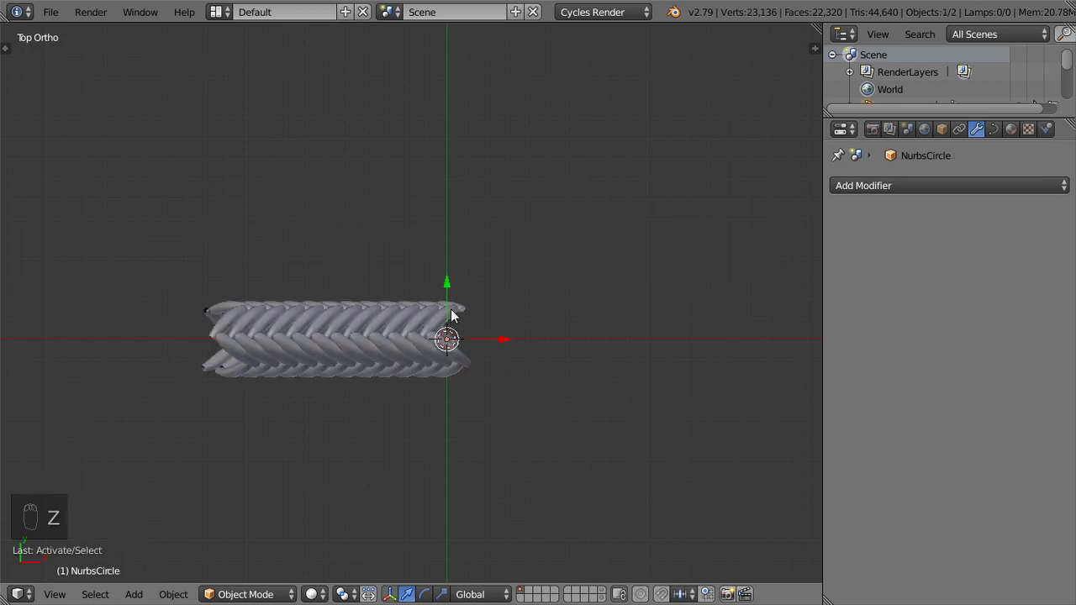
# - Bring up the rope's Array settings from top view and raise the repeat Count
pyautogui.moveTo(895, 242); pyautogui.dragTo(496, 295)
pyautogui.press('z')
pyautogui.press('z')
pyautogui.moveTo(496, 294); pyautogui.dragTo(452, 295)
pyautogui.press('z')
pyautogui.press('KP_7')
pyautogui.press('z')
pyautogui.press('ctrl+a')
pyautogui.moveTo(876, 198); pyautogui.dragTo(666, 374)
pyautogui.press('z')
pyautogui.moveTo(665, 373); pyautogui.dragTo(971, 326)
pyautogui.moveTo(971, 326); pyautogui.dragTo(1035, 325)
pyautogui.press('8')
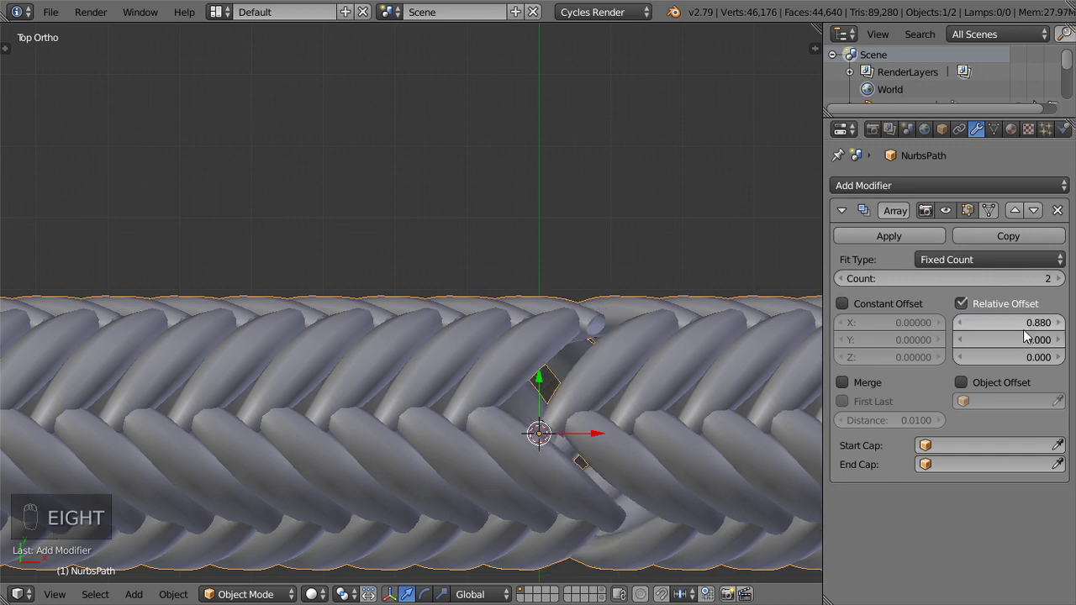
# - Tune Relative Offset X to about 0.845 so the braid copies interlock seamlessly
pyautogui.moveTo(1025, 333); pyautogui.dragTo(1025, 334)
pyautogui.moveTo(1025, 334); pyautogui.dragTo(1025, 334)
pyautogui.moveTo(1025, 333); pyautogui.dragTo(1025, 334)
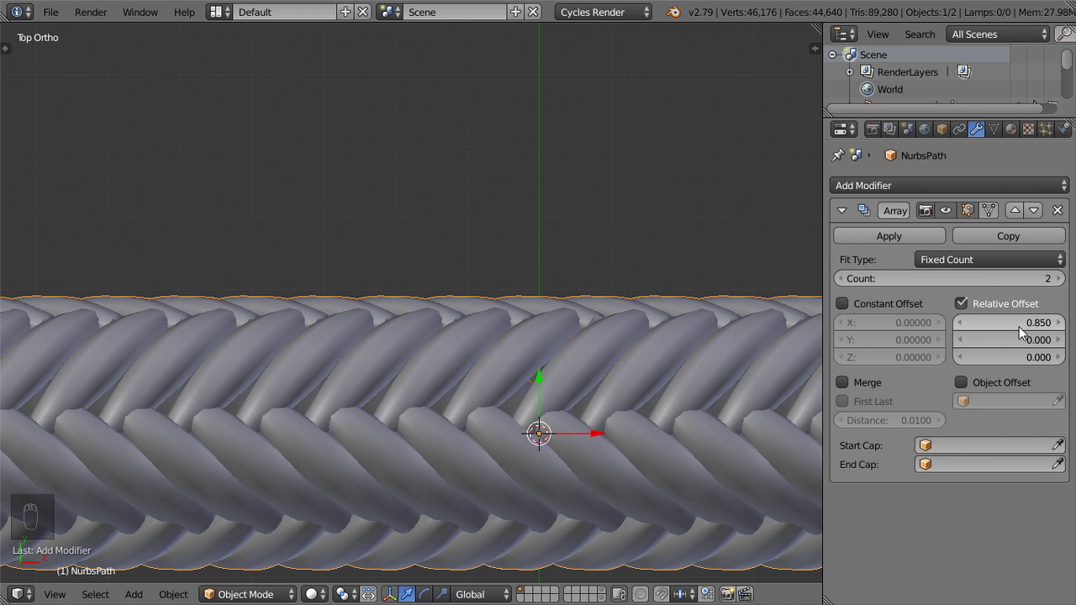
pyautogui.moveTo(656, 370); pyautogui.dragTo(1027, 330)
pyautogui.press('a')
pyautogui.moveTo(1027, 330); pyautogui.dragTo(559, 464)
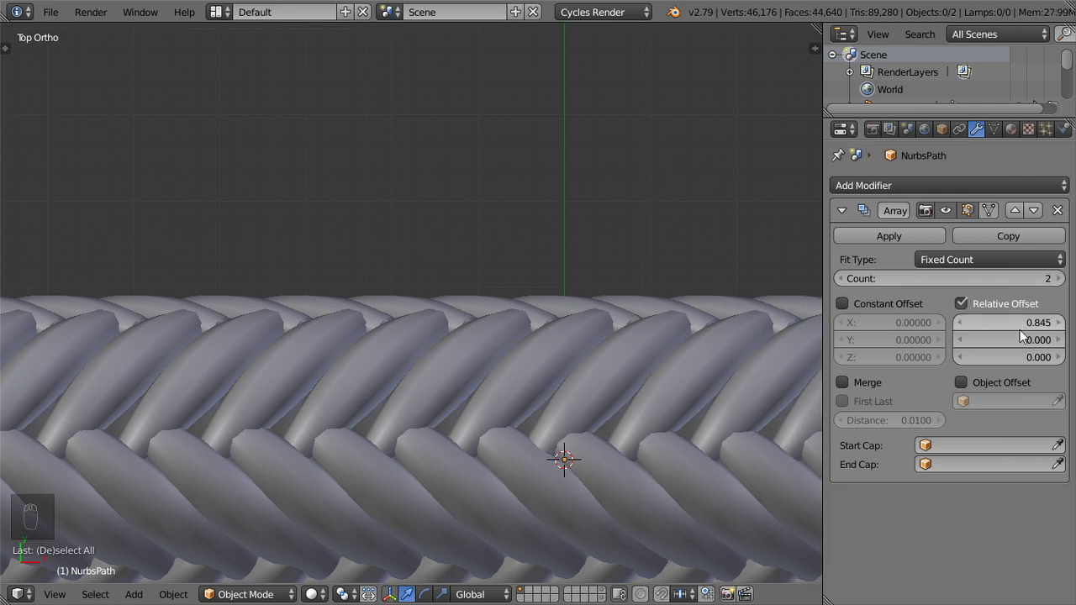
pyautogui.moveTo(1070, 324); pyautogui.dragTo(1016, 329)
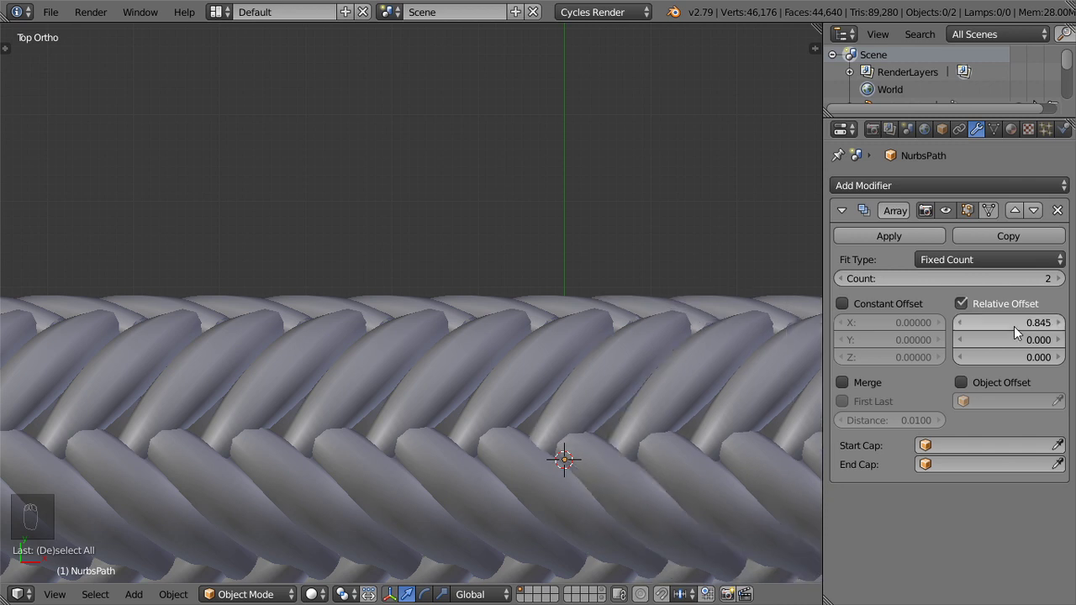
# - Collapse the modifier panel and zoom out to see the six-copy rope length
pyautogui.moveTo(586, 380); pyautogui.dragTo(1063, 282)
pyautogui.moveTo(1063, 283); pyautogui.dragTo(660, 304)
pyautogui.press('z')
pyautogui.moveTo(666, 314); pyautogui.dragTo(503, 201)
# - Add a Bezier curve beside the rope and scale it up to rope length
pyautogui.press('shift+a')
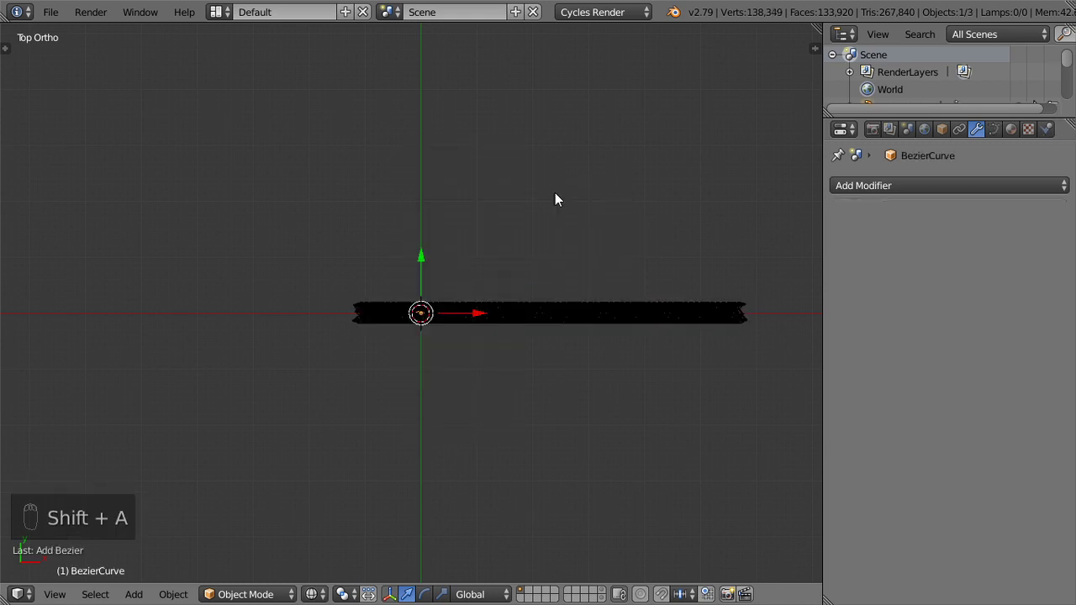
pyautogui.press('z')
pyautogui.moveTo(533, 305); pyautogui.dragTo(812, 509)
pyautogui.press('s')
pyautogui.middleClick(284, 45)
pyautogui.press('s')
pyautogui.press('s')
pyautogui.press('s')
pyautogui.click(573, 304)
# - Give the rope a Curve modifier targeting BezierCurve and slide it along X to bend it
pyautogui.middleClick(1011, 180)
pyautogui.click(875, 298)
pyautogui.moveTo(944, 310); pyautogui.dragTo(819, 328)
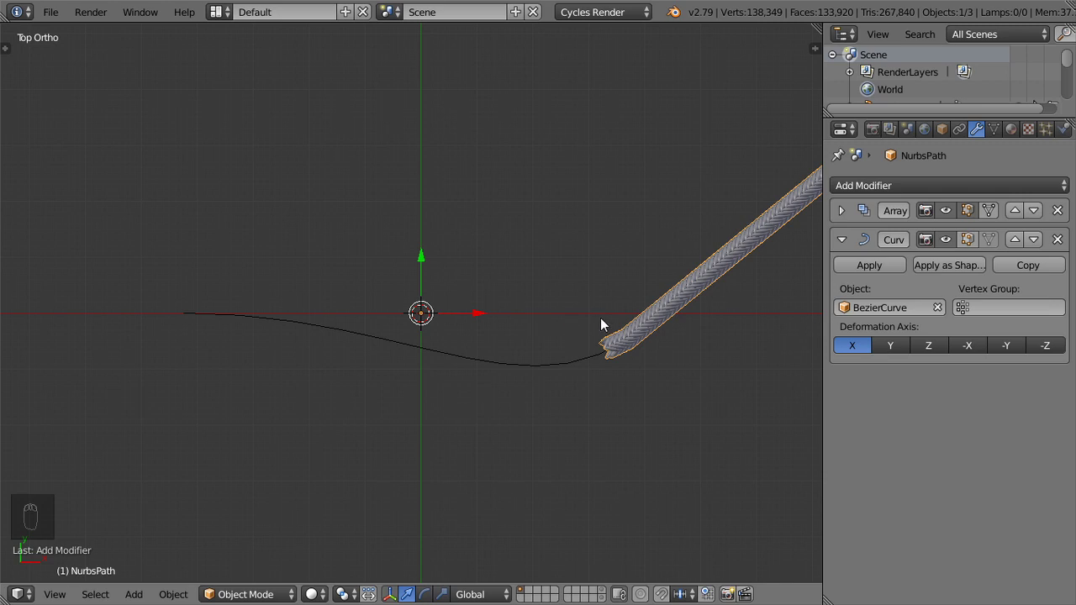
pyautogui.press('g')
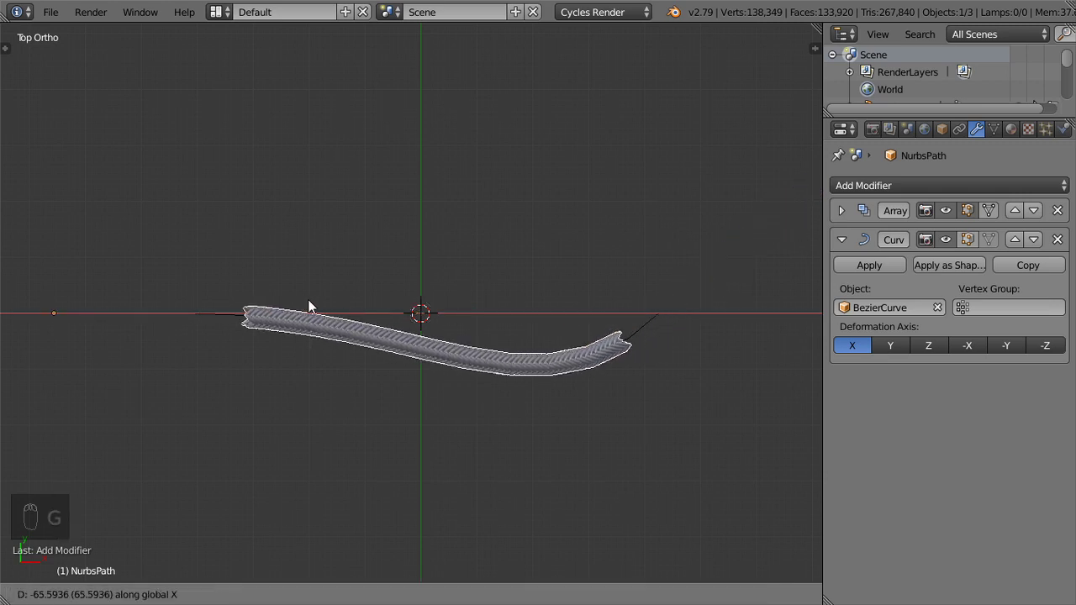
pyautogui.press('z')
pyautogui.press('z')
pyautogui.moveTo(455, 328); pyautogui.dragTo(539, 279)
pyautogui.moveTo(574, 247); pyautogui.dragTo(680, 226)
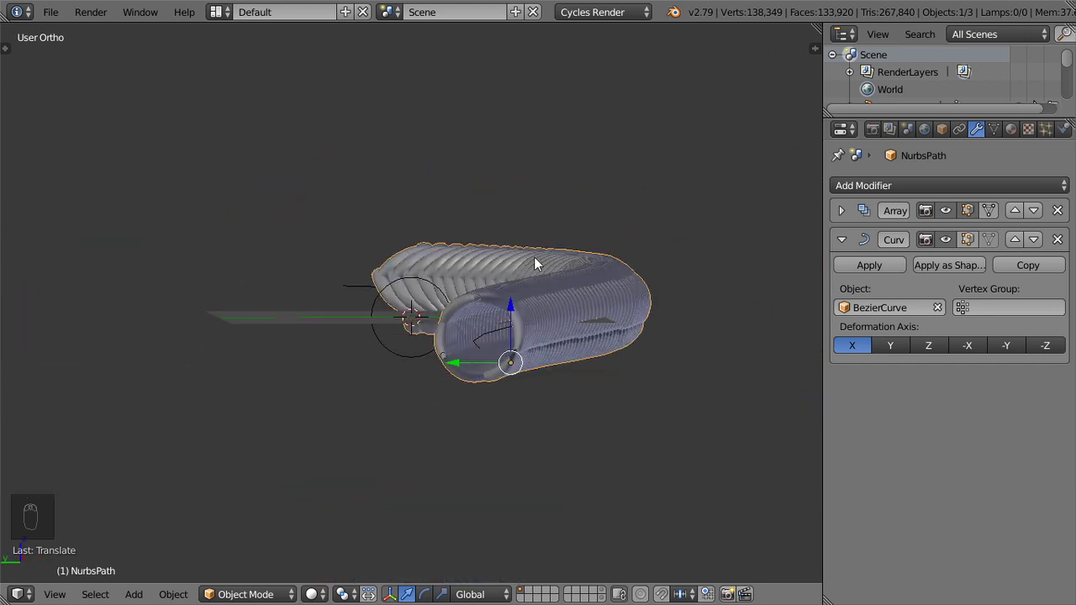
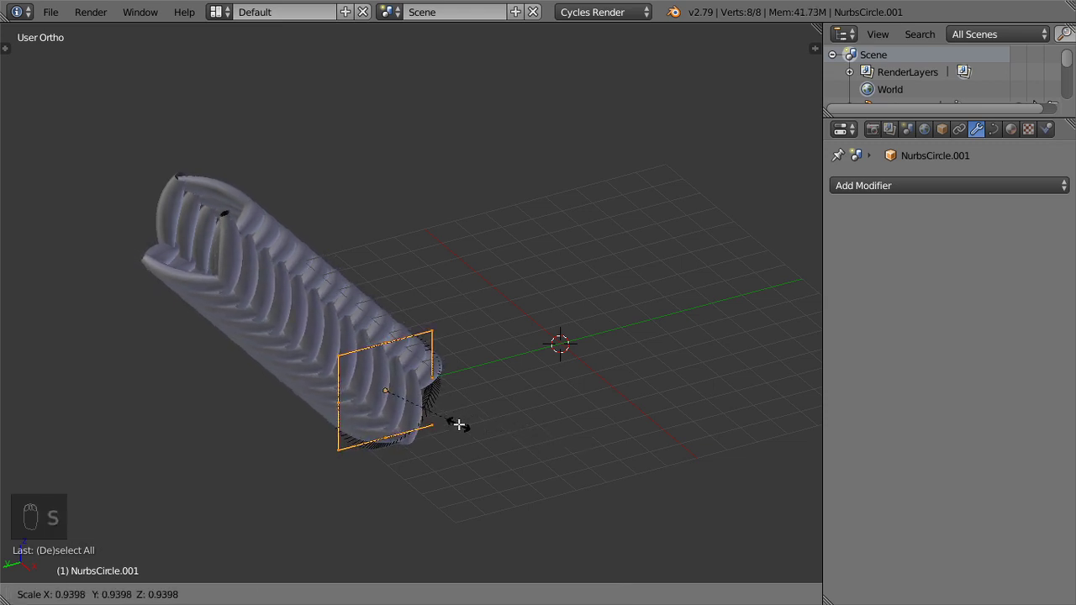
# - Scale NurbsCircle.001 to about 0.92, then box-select all the rope and curve objects
pyautogui.press('s')
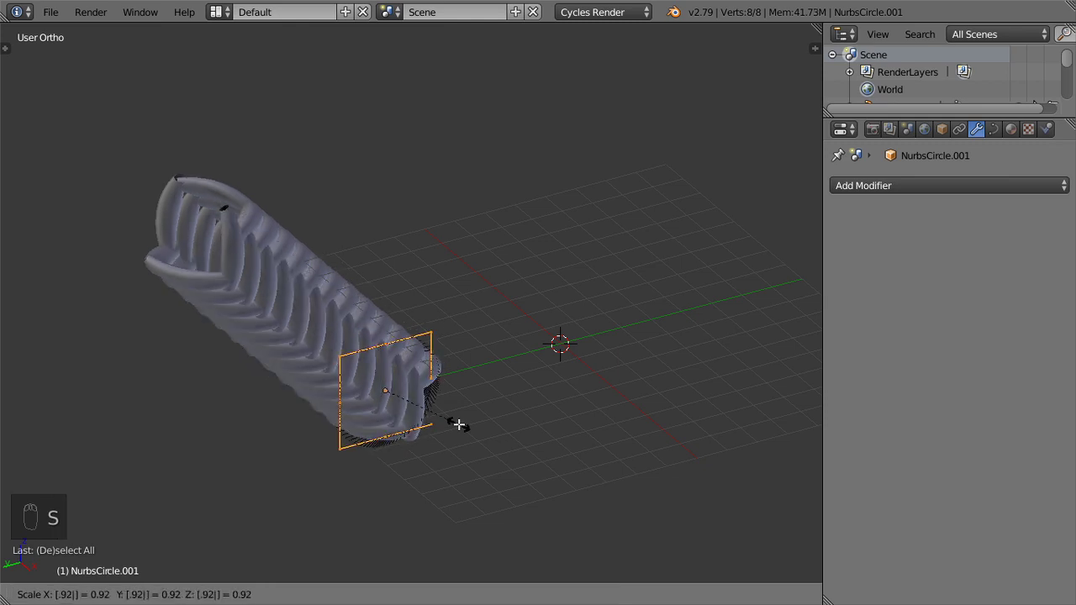
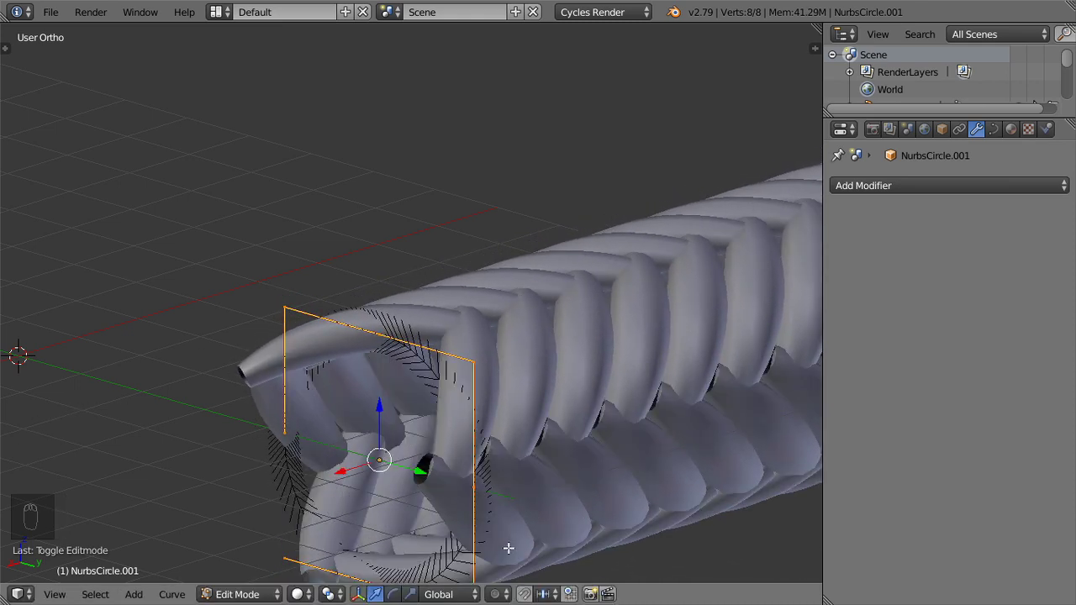
pyautogui.press('Tab')
pyautogui.moveTo(551, 475); pyautogui.dragTo(530, 591)
pyautogui.middleClick(501, 346)
pyautogui.click(451, 377)
pyautogui.moveTo(484, 285); pyautogui.dragTo(655, 393)
# - Scale the entire selected rope setup down by a factor of 0.2
pyautogui.press('a')
pyautogui.press('a')
pyautogui.press('a')
pyautogui.press('s')
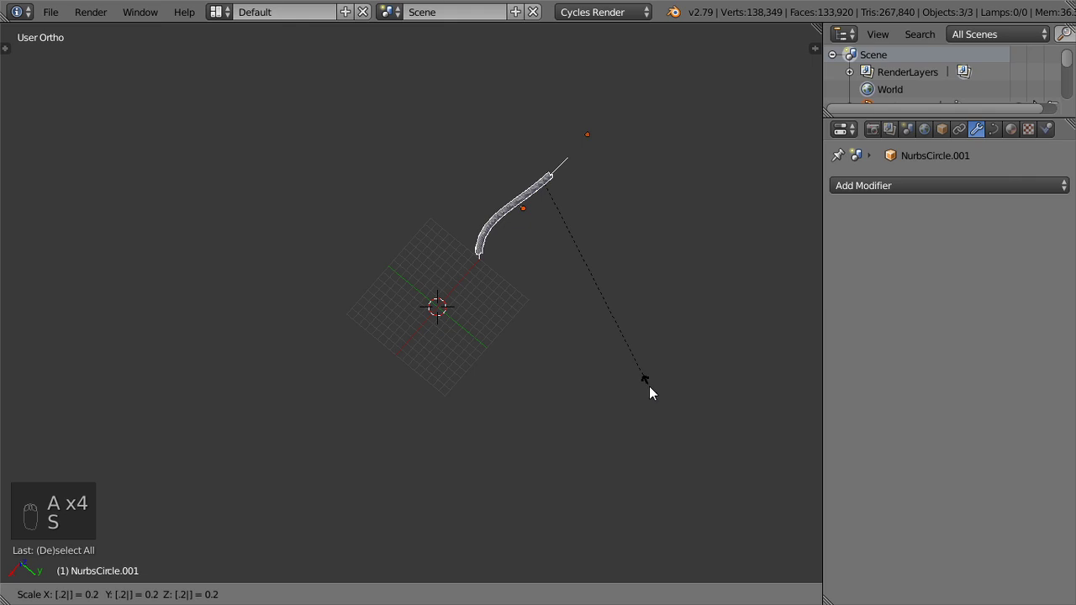
pyautogui.moveTo(635, 336); pyautogui.dragTo(627, 406)
# - From top view move the rope to the scene origin and add a mesh plane beneath it
pyautogui.press('KP_7')
pyautogui.press('g')
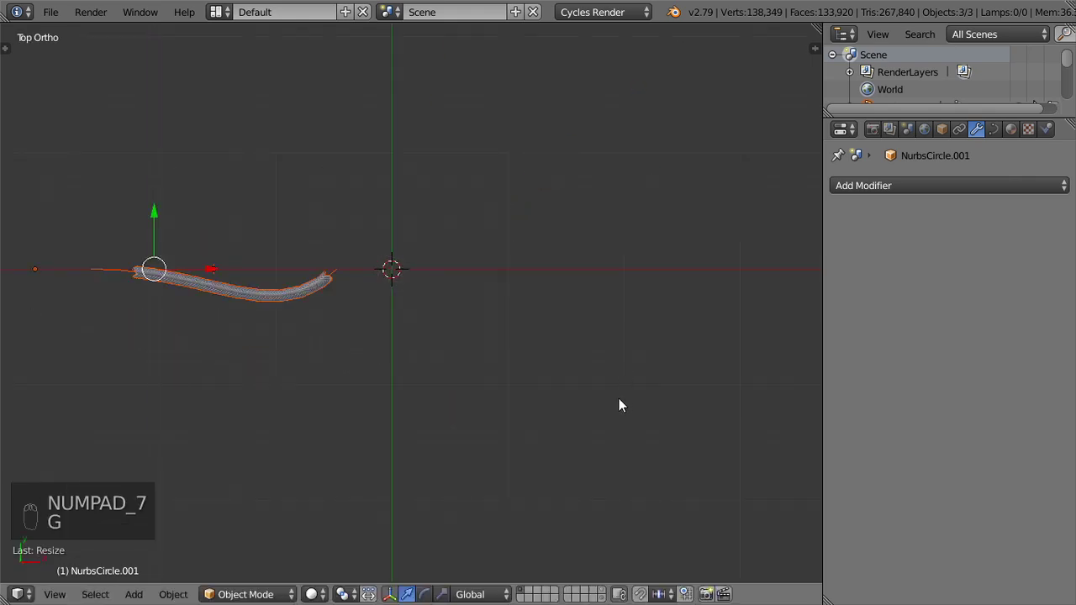
pyautogui.press('g')
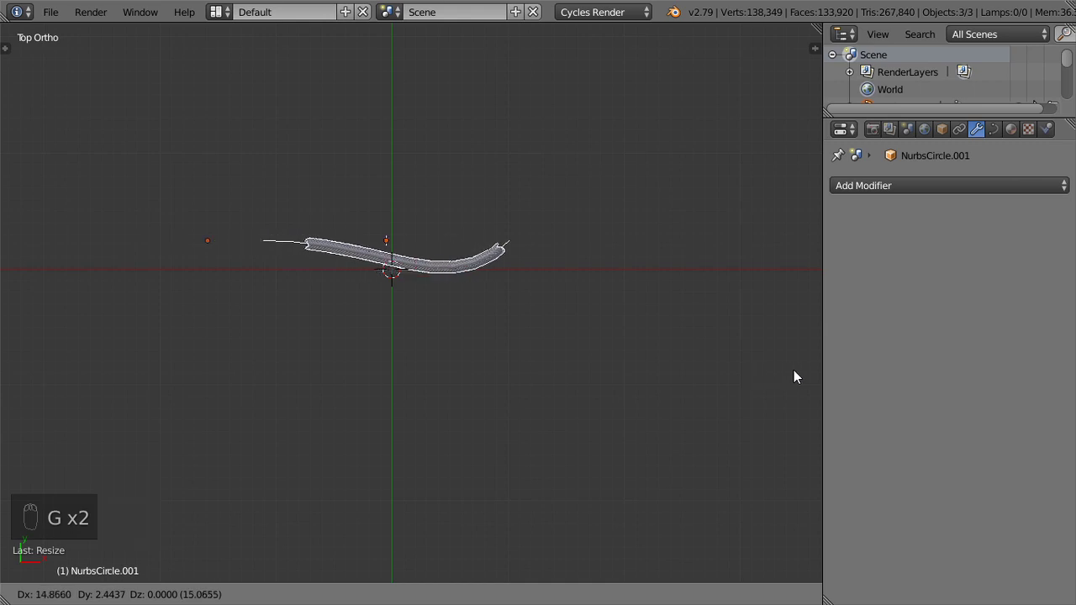
pyautogui.press('c')
pyautogui.press('shift+c')
pyautogui.press('shift+a')
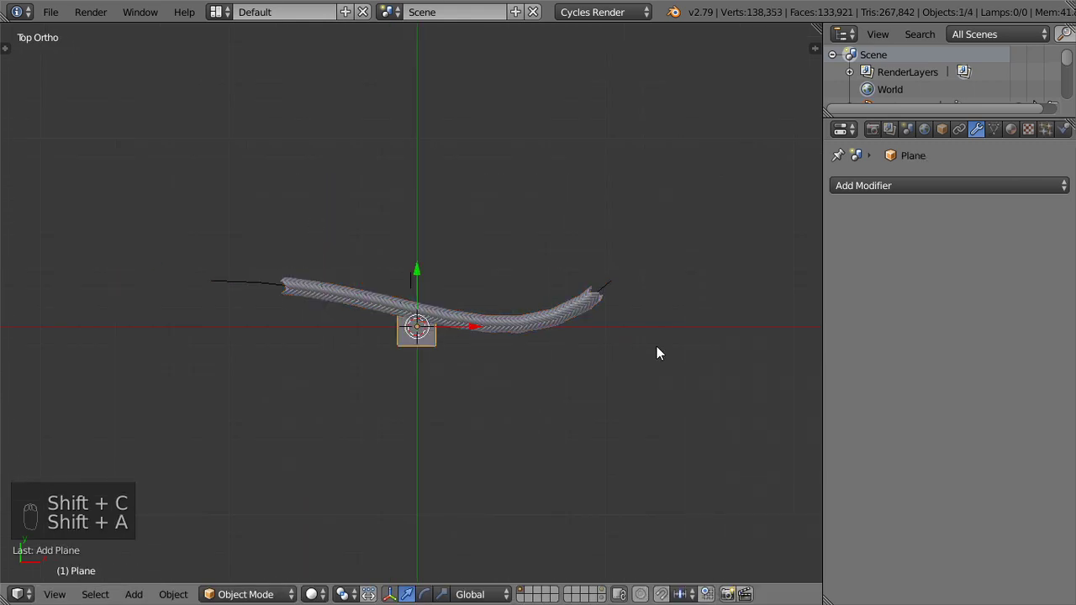
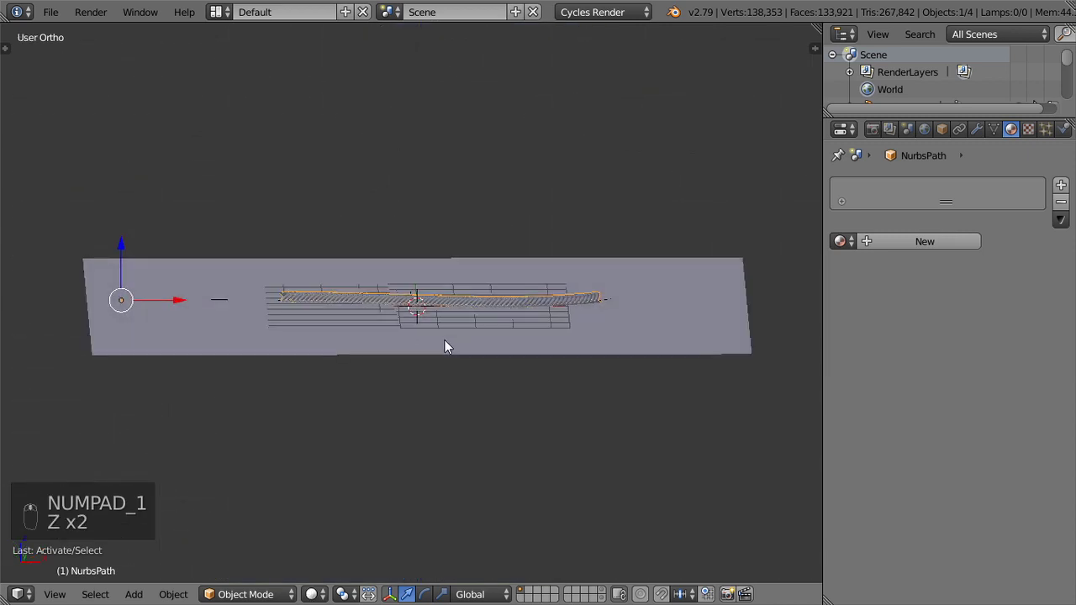
# - Grab the rope and start raising it along Z above the plane
pyautogui.middleClick(538, 344)
pyautogui.press('g')
pyautogui.click(536, 334)
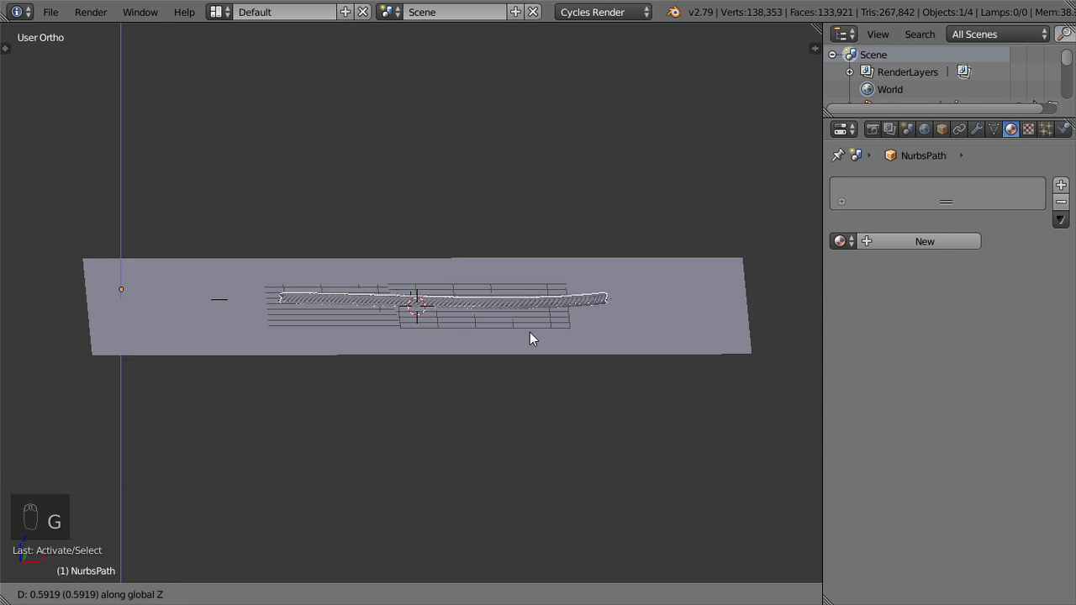
pyautogui.press('z')
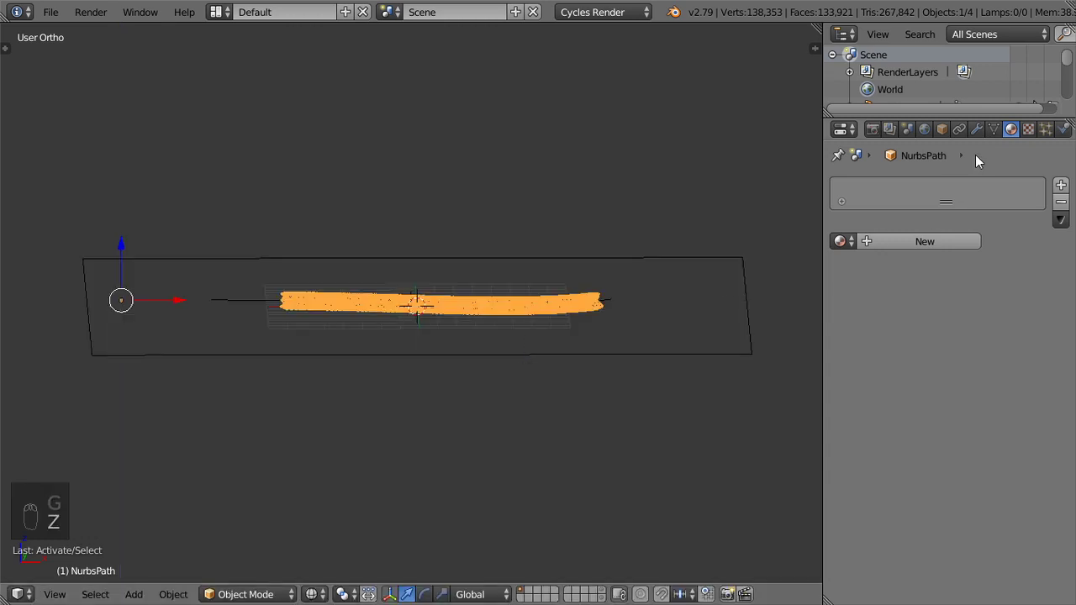
pyautogui.moveTo(984, 132); pyautogui.dragTo(663, 353)
pyautogui.middleClick(663, 352)
pyautogui.press('g')
pyautogui.middleClick(662, 353)
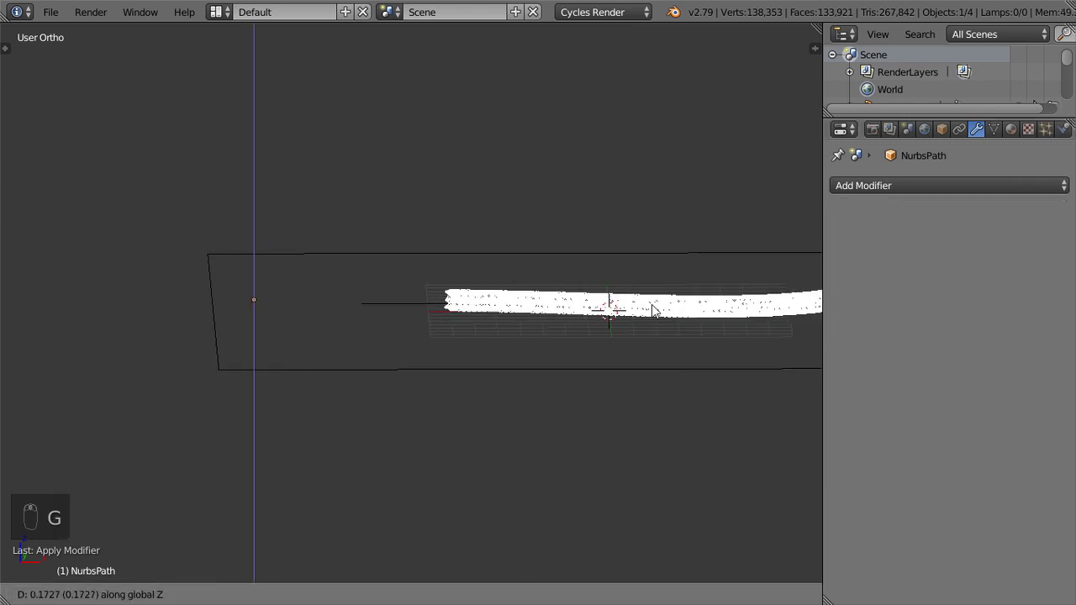
pyautogui.press('KP_1')
pyautogui.press('z')
# - In front view move the rope up along Z until it rests on the plane, then orbit to verify
pyautogui.press('h')
pyautogui.press('alt+h')
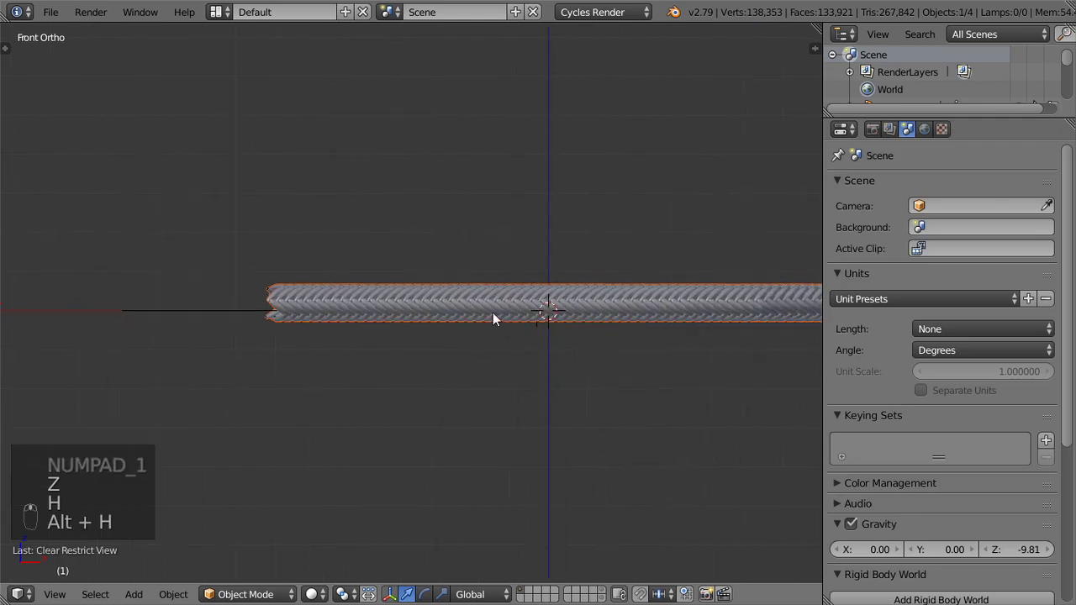
pyautogui.click(588, 294)
pyautogui.press('z')
pyautogui.press('g')
pyautogui.middleClick(676, 322)
pyautogui.click(679, 319)
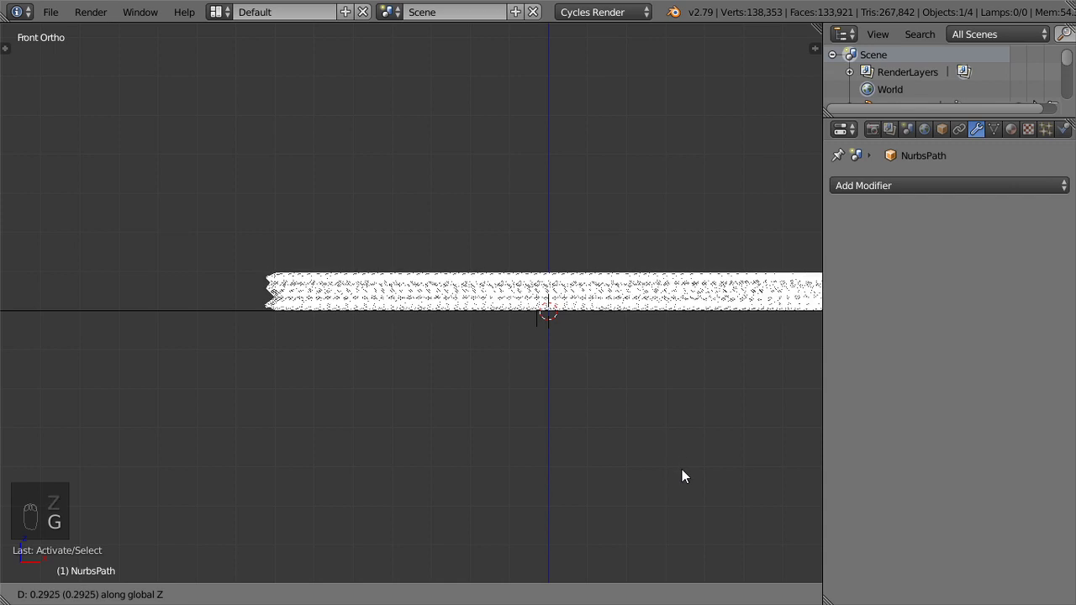
pyautogui.press('z')
pyautogui.click(568, 331)
pyautogui.middleClick(657, 316)
# - Add a camera and align it to the current view of the curving rope
pyautogui.moveTo(445, 287); pyautogui.dragTo(432, 468)
pyautogui.press('shift+a')
pyautogui.press('ctrl+alt+KP_0')
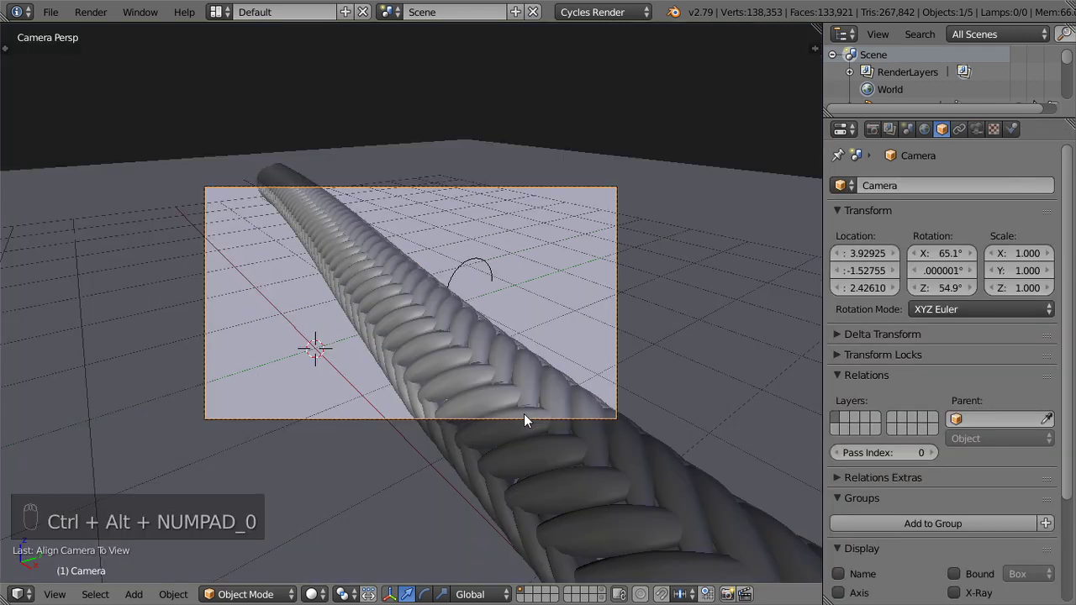
pyautogui.moveTo(969, 140); pyautogui.dragTo(617, 304)
# - Set the camera focal length to 80 mm and check the framing from camera and top views
pyautogui.press('n')
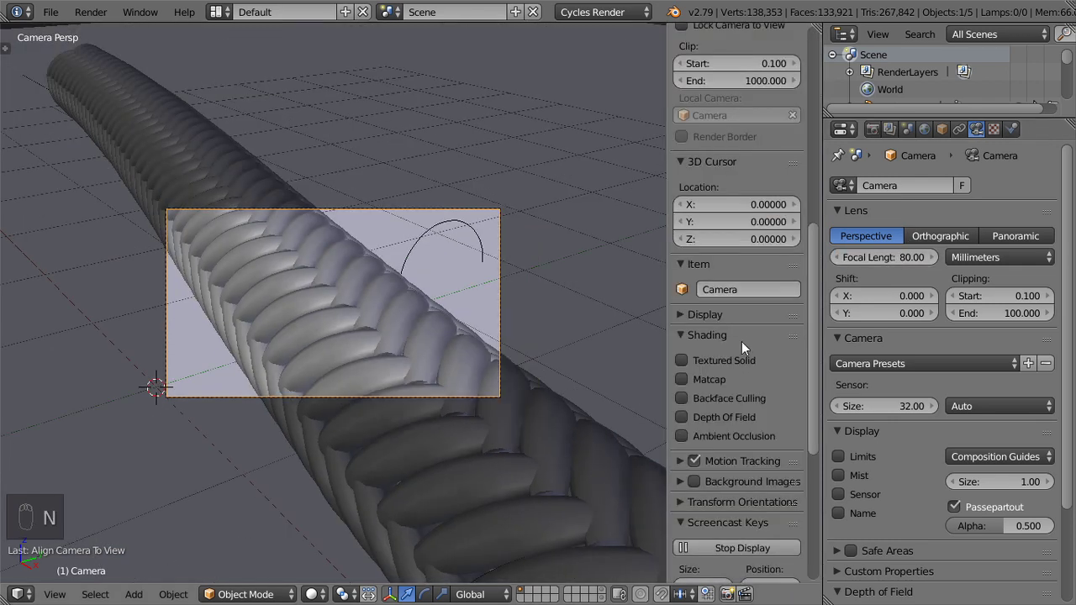
pyautogui.moveTo(716, 117); pyautogui.dragTo(483, 266)
pyautogui.press('n')
pyautogui.middleClick(482, 266)
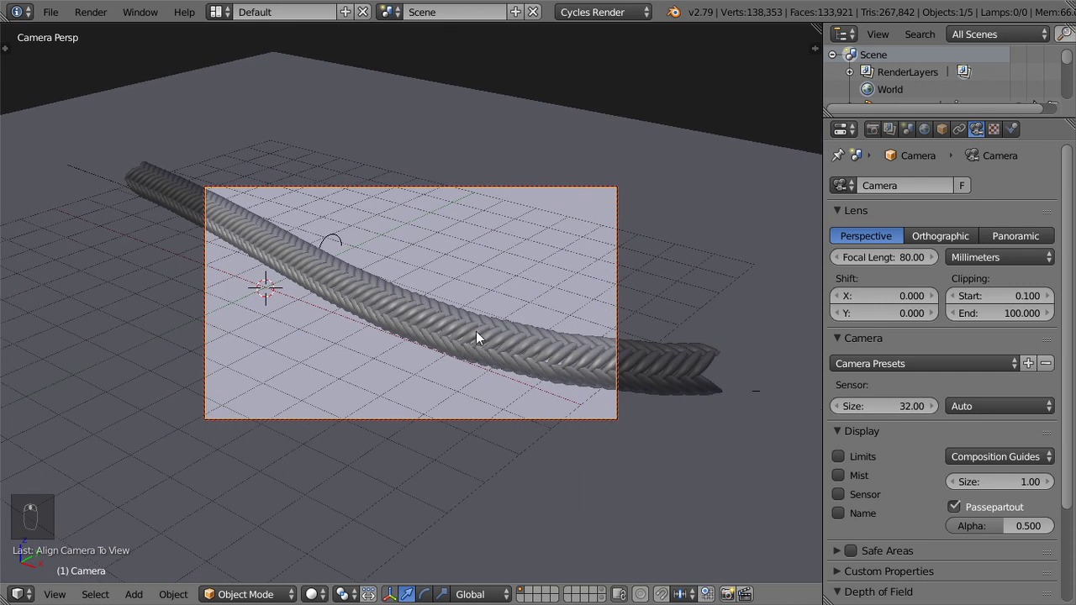
pyautogui.press('KP_0')
pyautogui.press('KP_7')
# - Add the first Sun lamp and drag it into position above the rope in front view
pyautogui.click(1011, 142)
pyautogui.moveTo(617, 311); pyautogui.dragTo(530, 351)
pyautogui.rightClick(538, 365)
pyautogui.rightClick(894, 248)
pyautogui.moveTo(475, 380); pyautogui.dragTo(990, 347)
pyautogui.moveTo(990, 347); pyautogui.dragTo(619, 337)
pyautogui.moveTo(618, 336); pyautogui.dragTo(530, 311)
pyautogui.press('shift+a')
pyautogui.press('KP_1')
pyautogui.moveTo(305, 93); pyautogui.dragTo(305, 250)
# - Add a second Sun lamp, rotate it and shift it sideways from the first
pyautogui.press('shift+a')
pyautogui.press('r')
pyautogui.moveTo(972, 418); pyautogui.dragTo(544, 170)
pyautogui.press('shift+d')
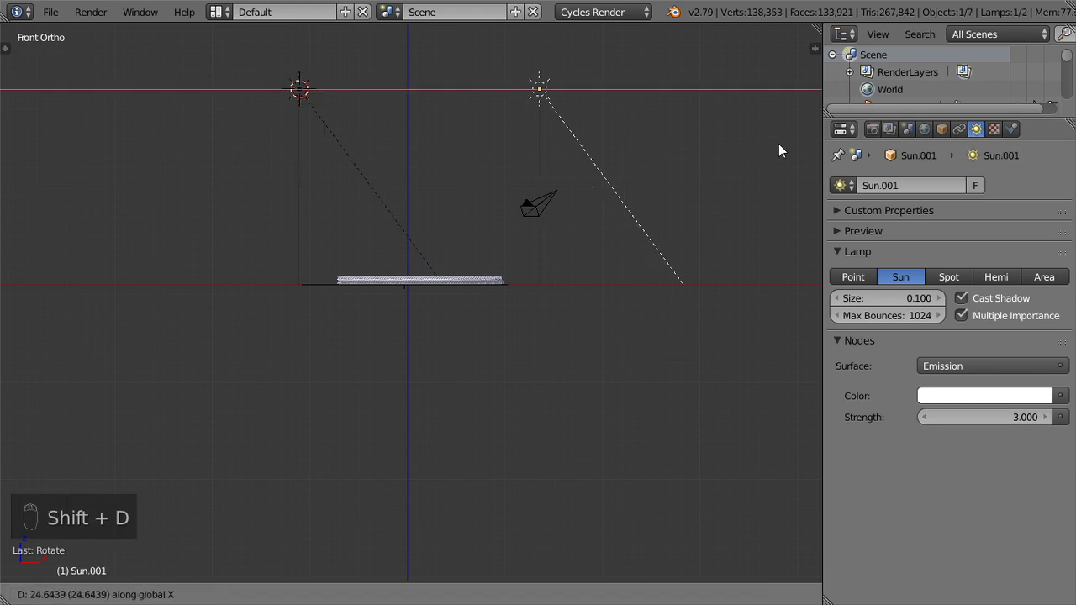
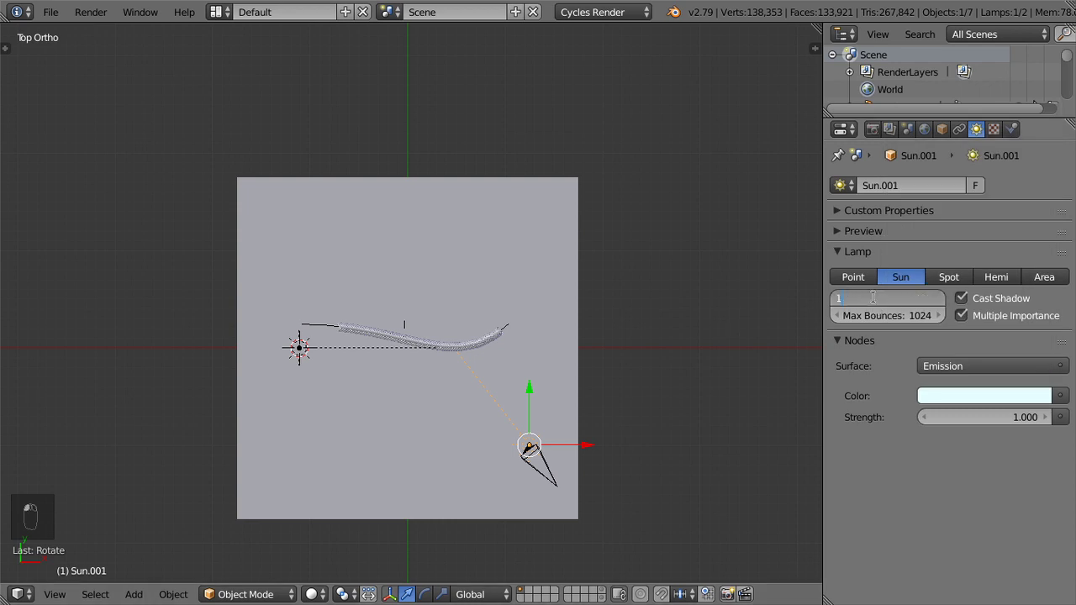
# - Set the sun lamp size to 1 and switch the camera view to Rendered shading
pyautogui.click(667, 427)
pyautogui.press('KP_0')
pyautogui.press('shift+z')
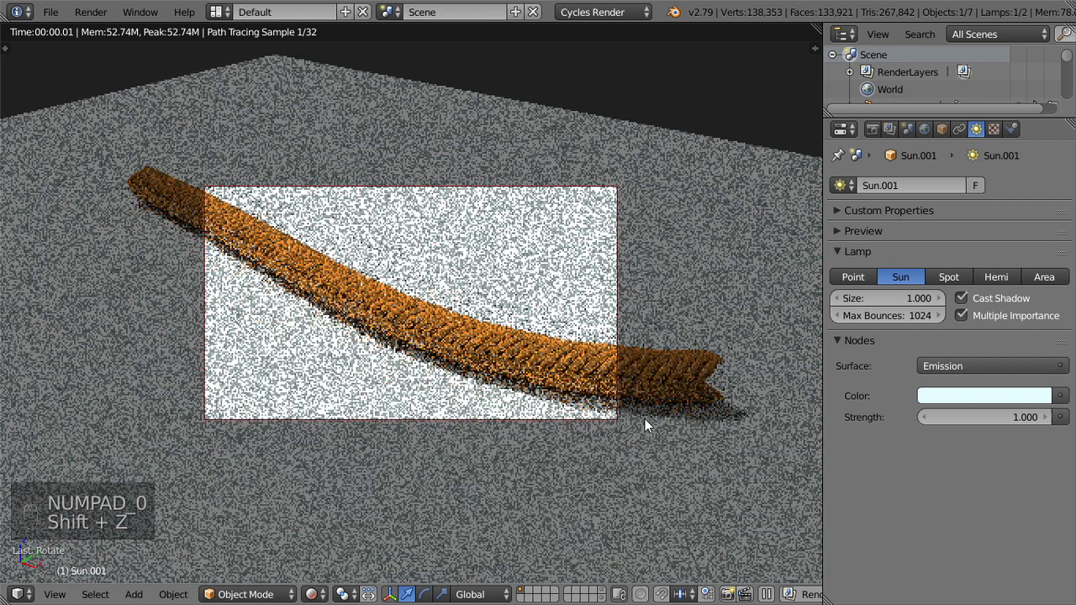